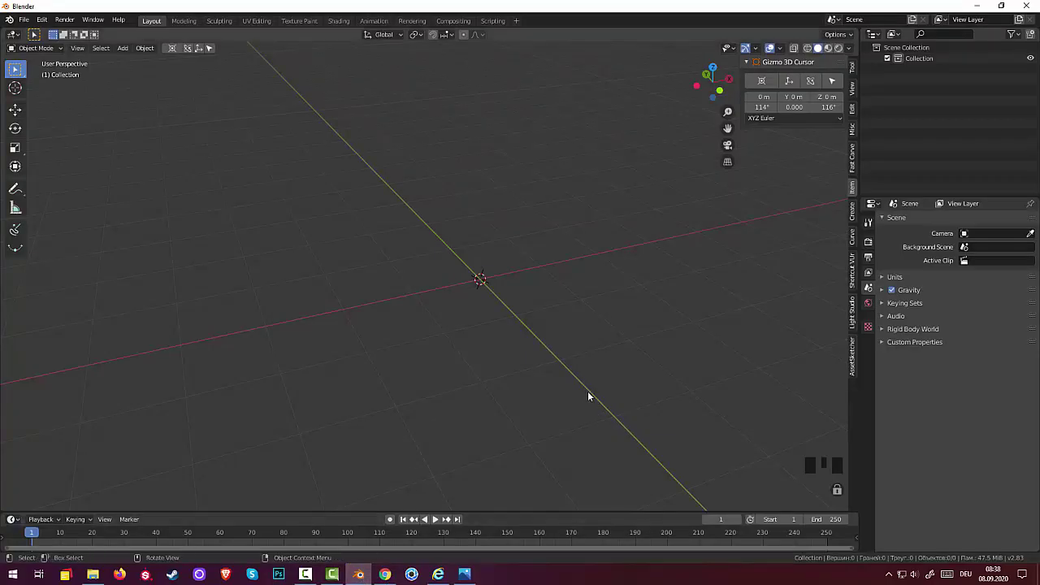
- Bring up the Shift+A add menu to start placing a Bezier circle in the empty scene
scroll("up", 3)
scroll("down", 3)
key("shift+a")
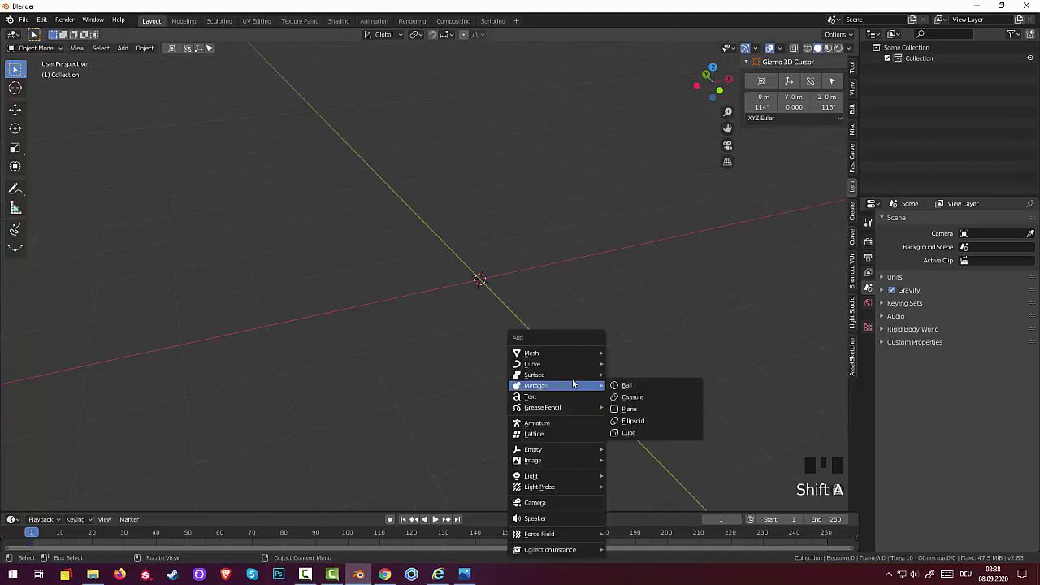
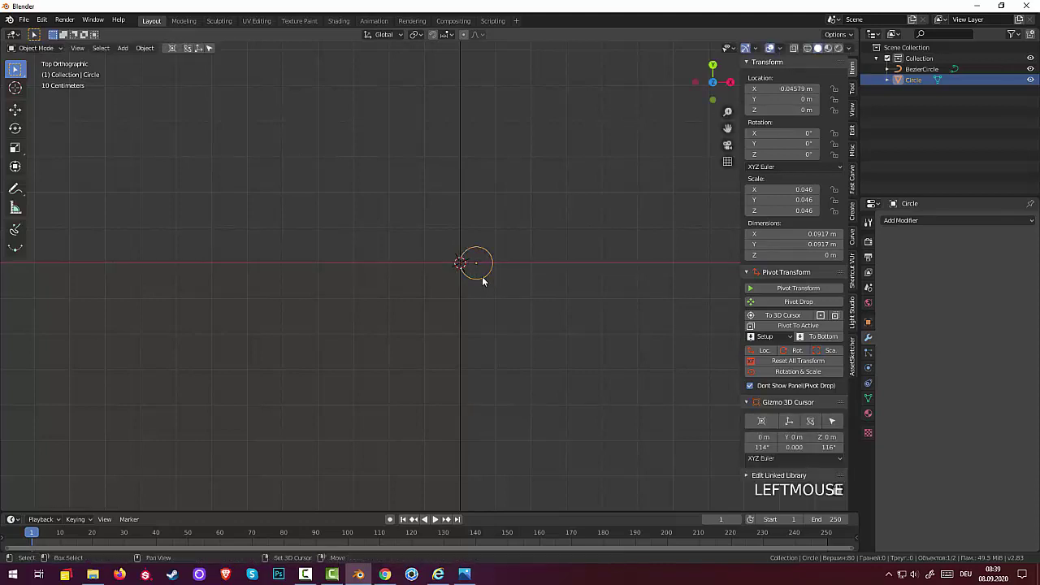
- Duplicate the small circle aside, select both, and set the origin to the shape's geometry
key("shift+d")
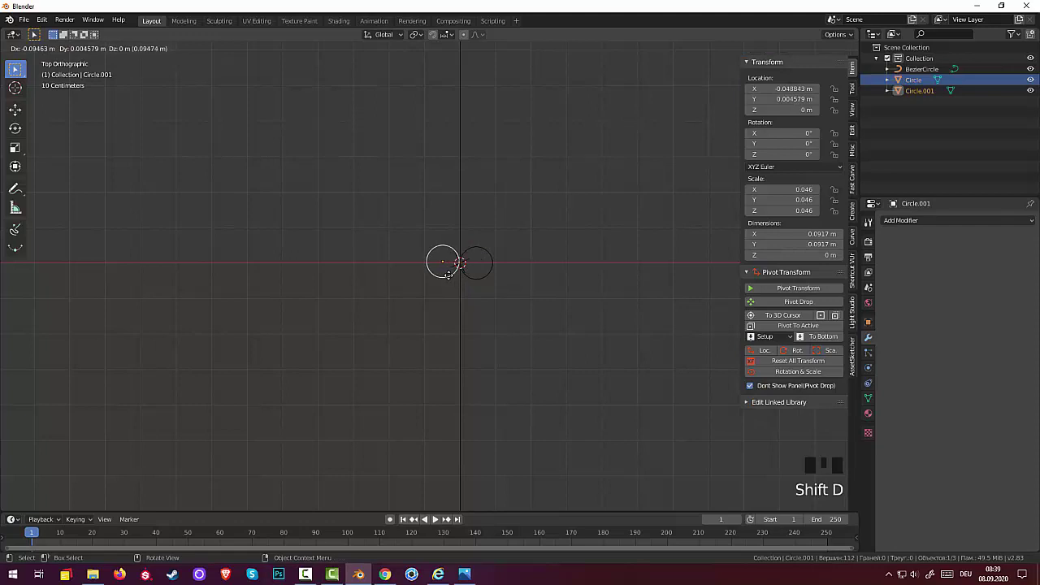
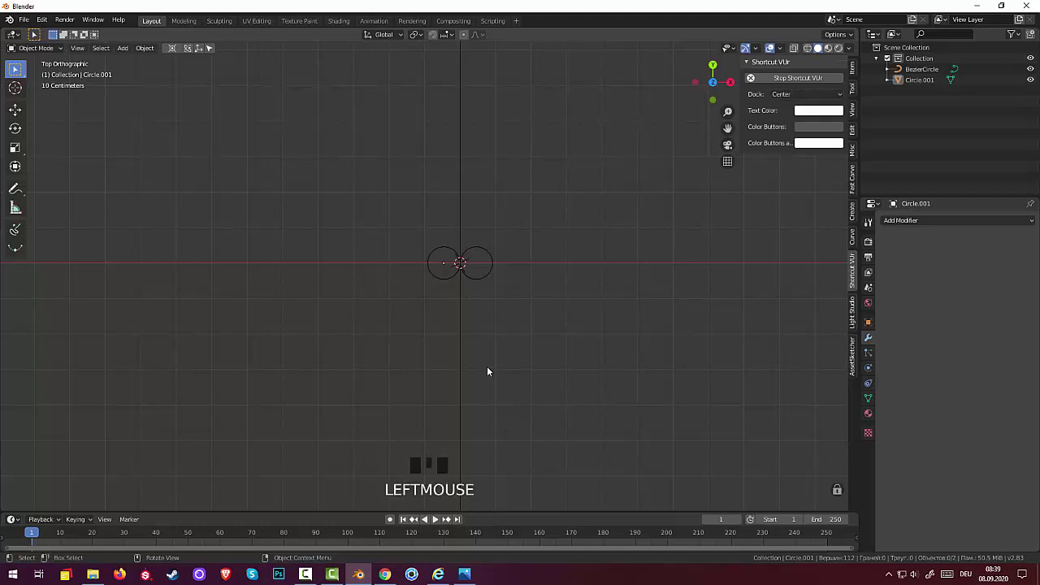
left_click(483, 278)
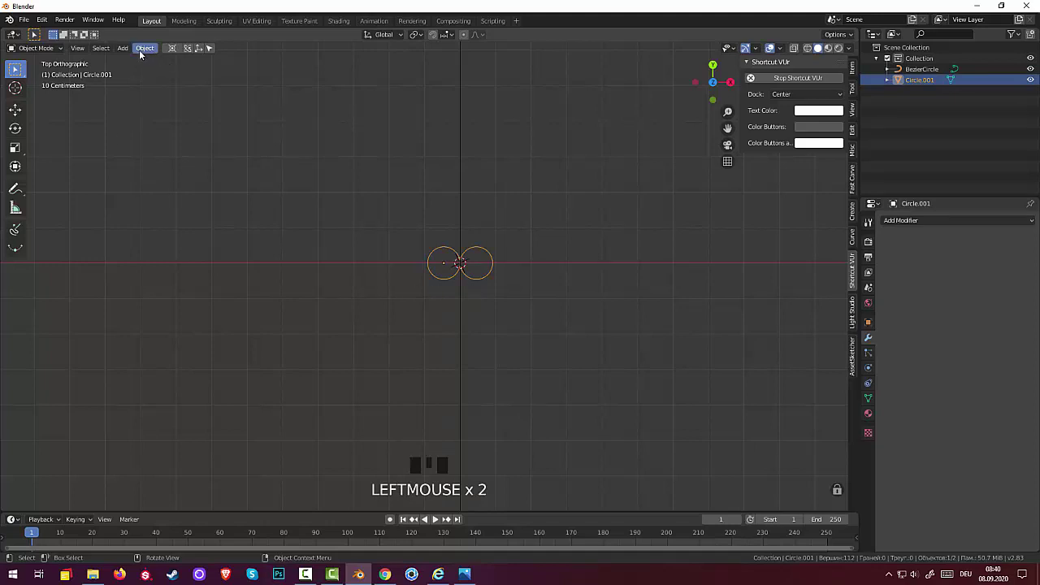
left_click_drag(143, 48, 261, 83)
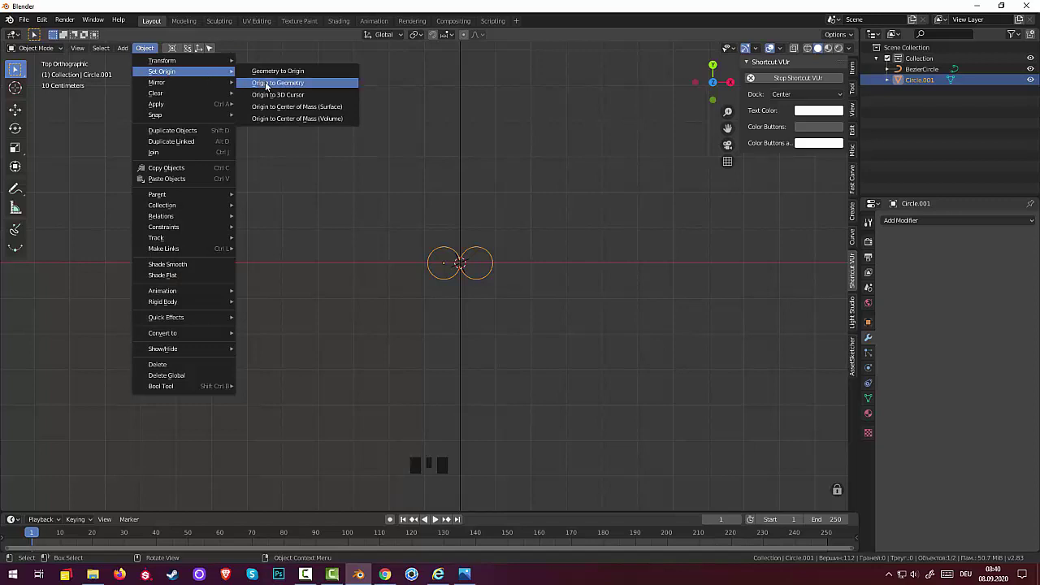
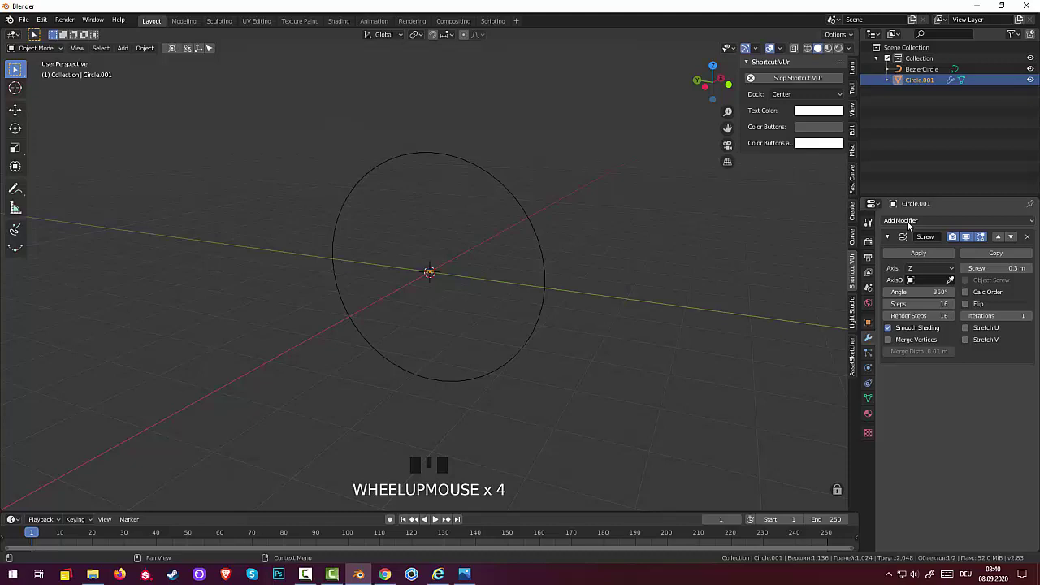
- Add a Curve modifier and eyedrop BezierCircle as its object to wrap the screw shape into a ring
left_click_drag(912, 224, 921, 337)
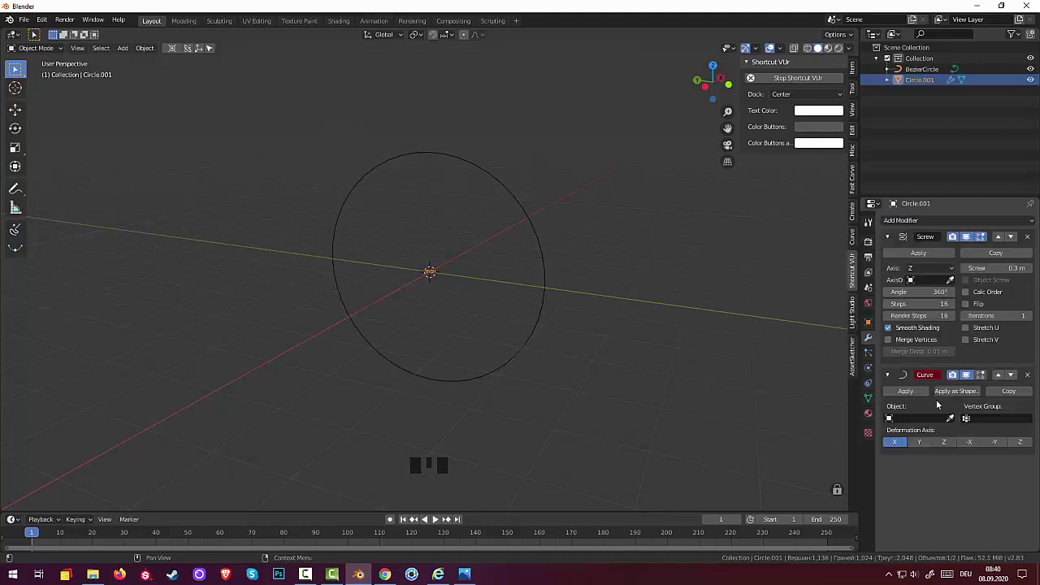
left_click(954, 421)
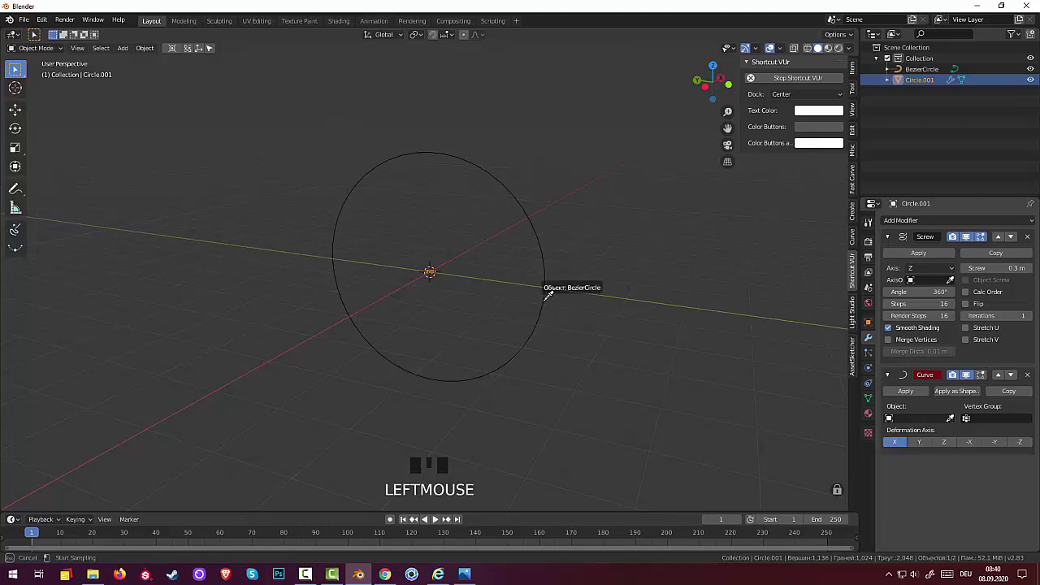
left_click_drag(629, 333, 573, 351)
scroll("up", 3)
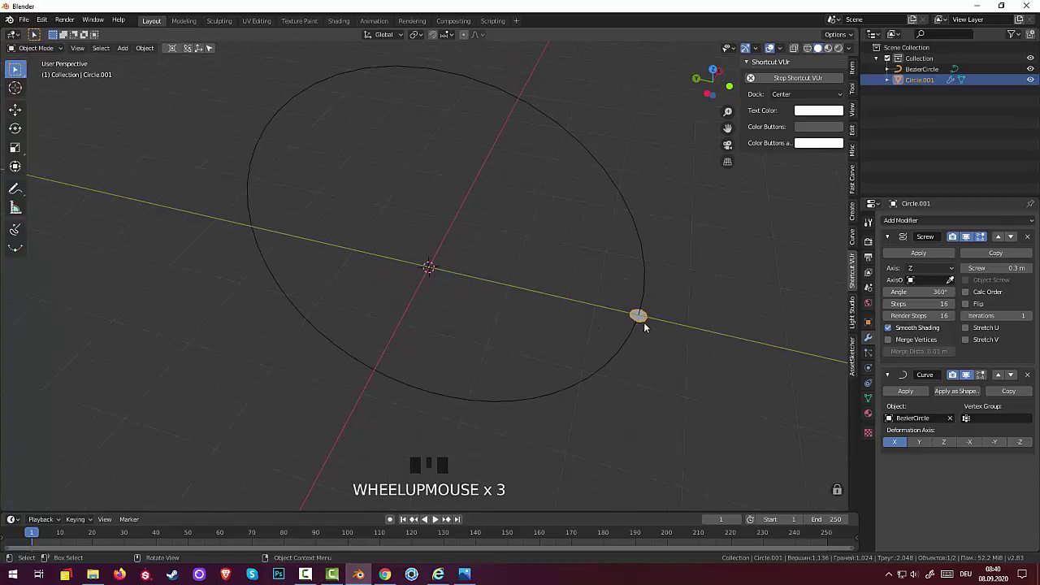
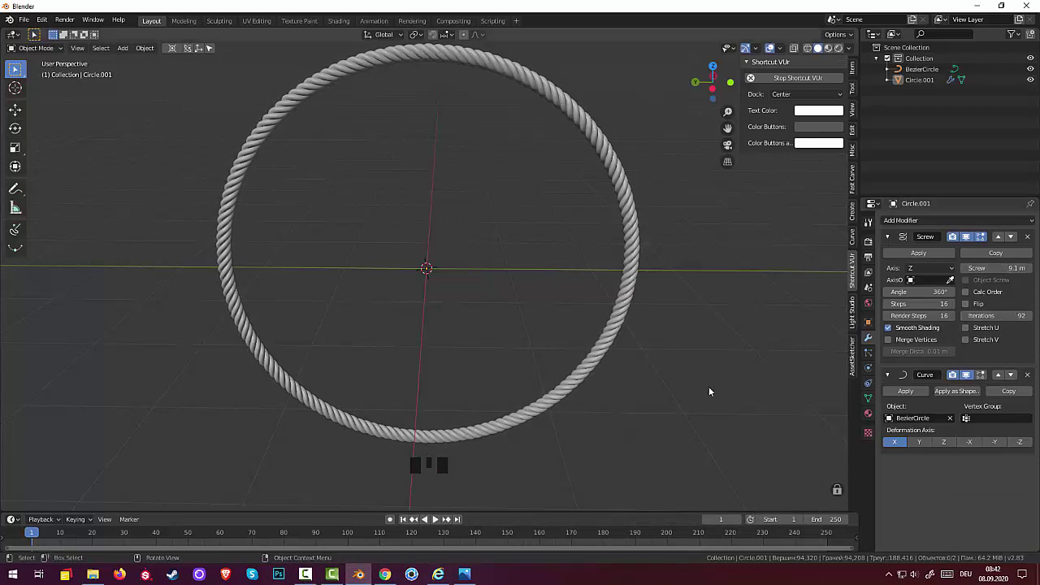
- Orbit from an edge-on side view to an angled perspective of the rope ring
left_click(715, 391)
left_click_drag(719, 378, 596, 355)
scroll("down", 3)
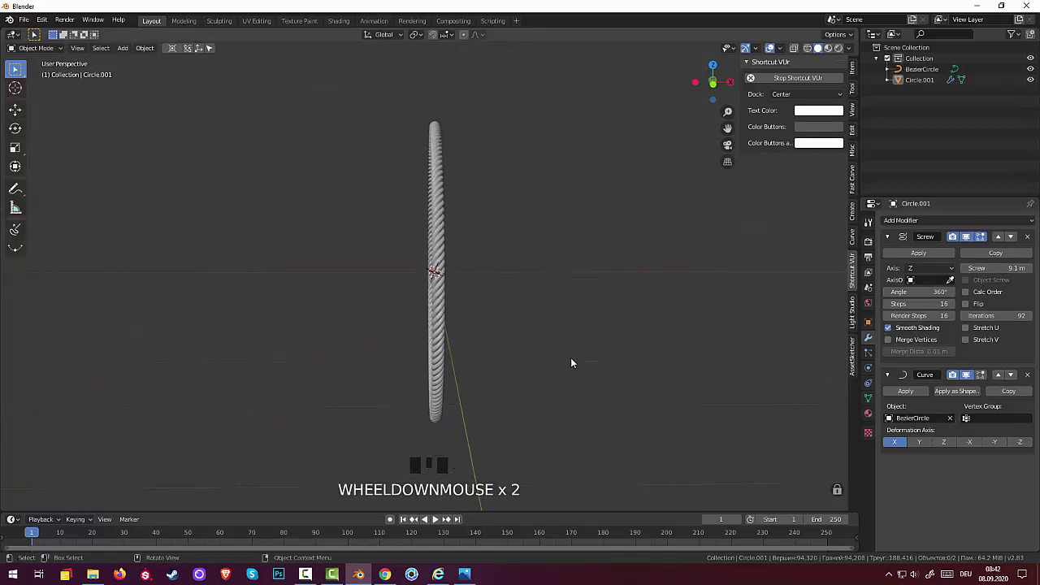
left_click_drag(572, 360, 572, 363)
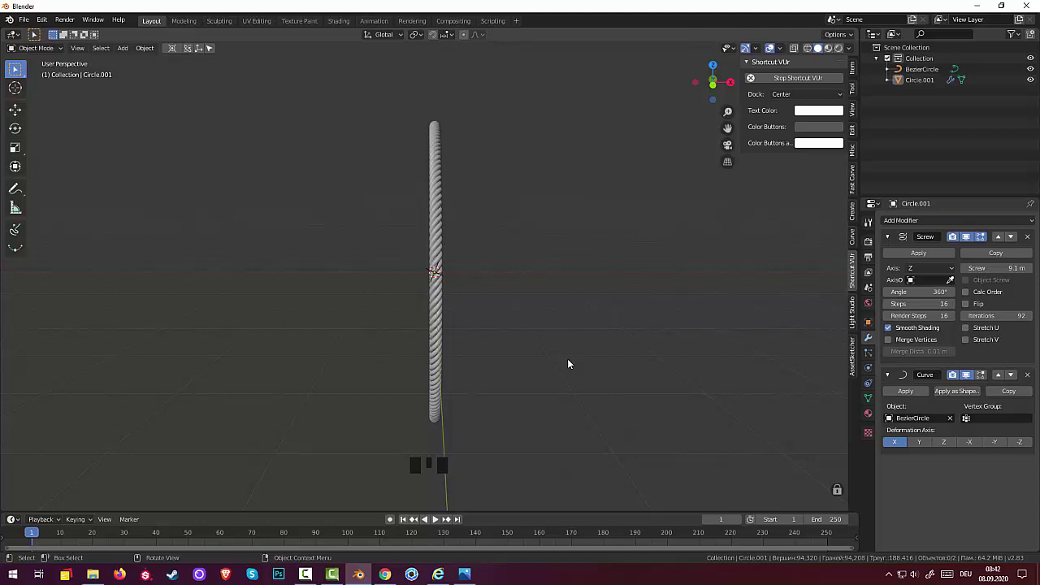
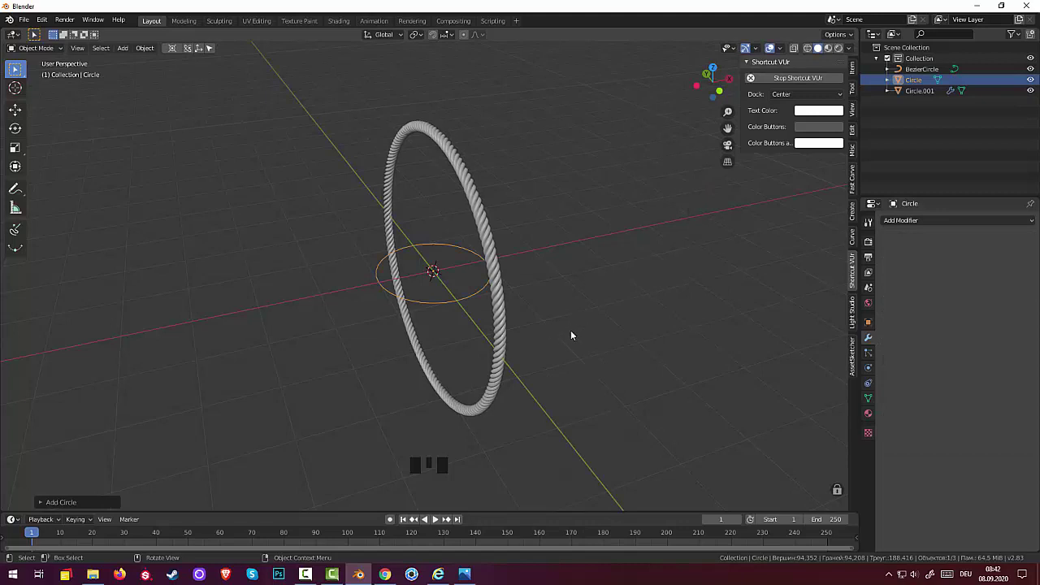
- Rotate the new circle 90° upright and scale it about 2.6× to match the rope ring, checking from the side
key("r")
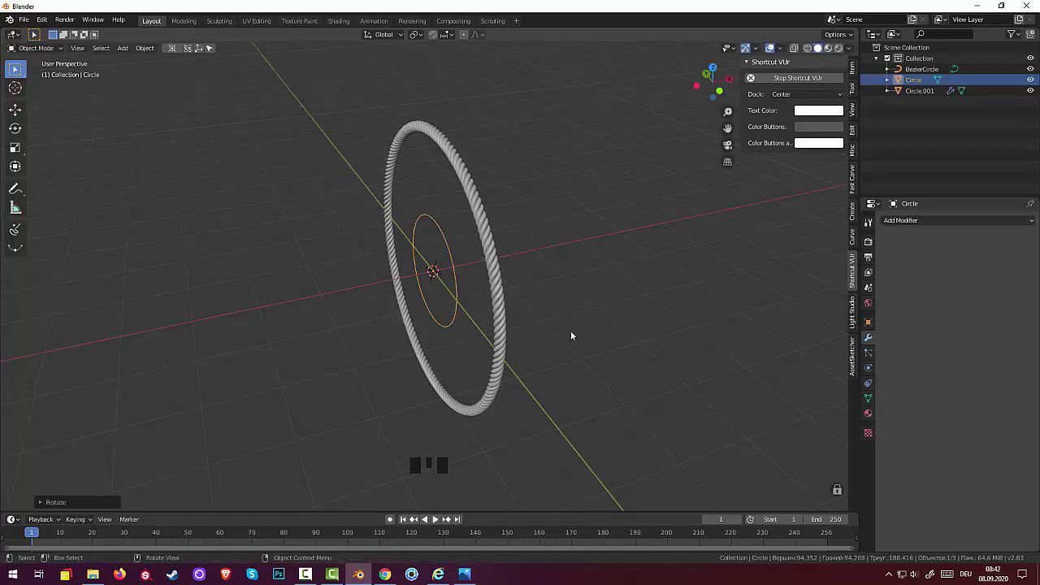
key("s")
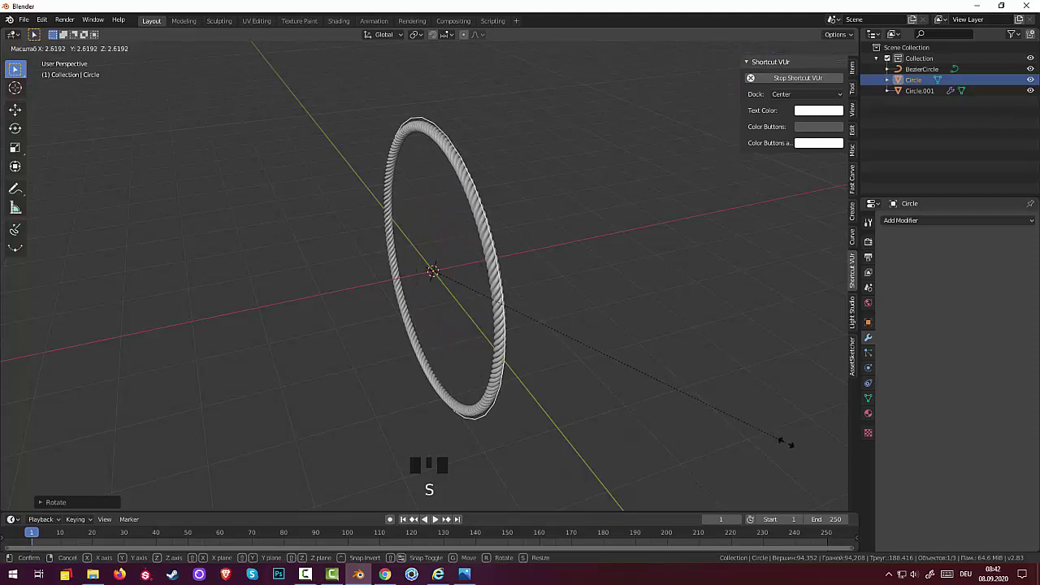
left_click_drag(761, 392, 726, 396)
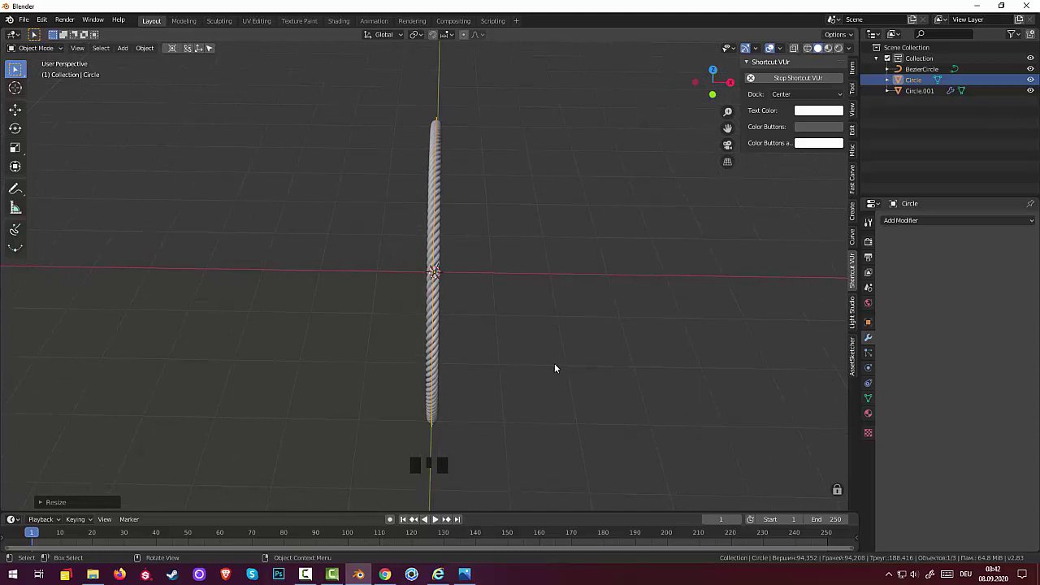
key("KP_3")
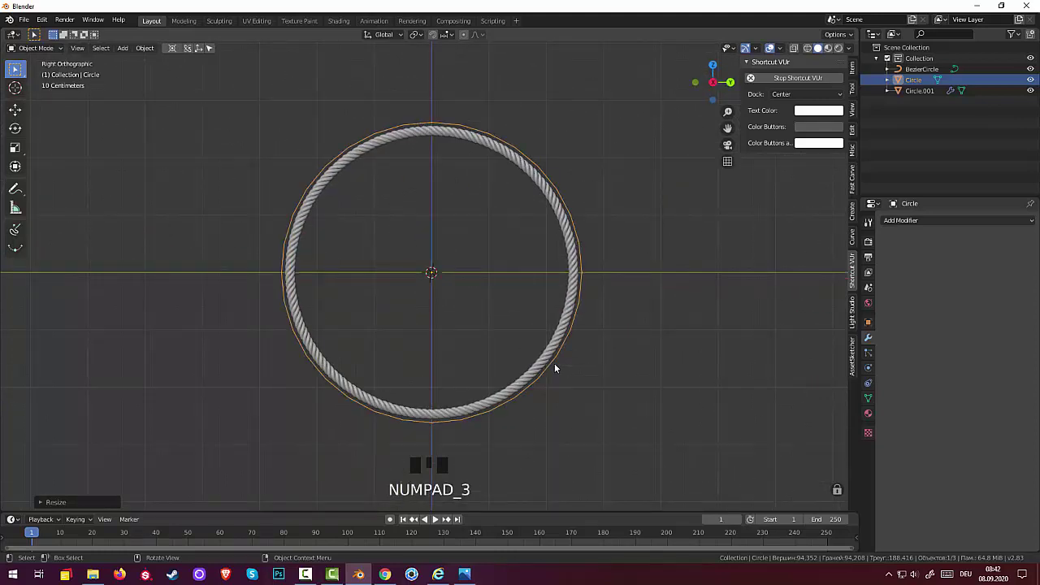
key("KP_1")
left_click_drag(665, 350, 700, 349)
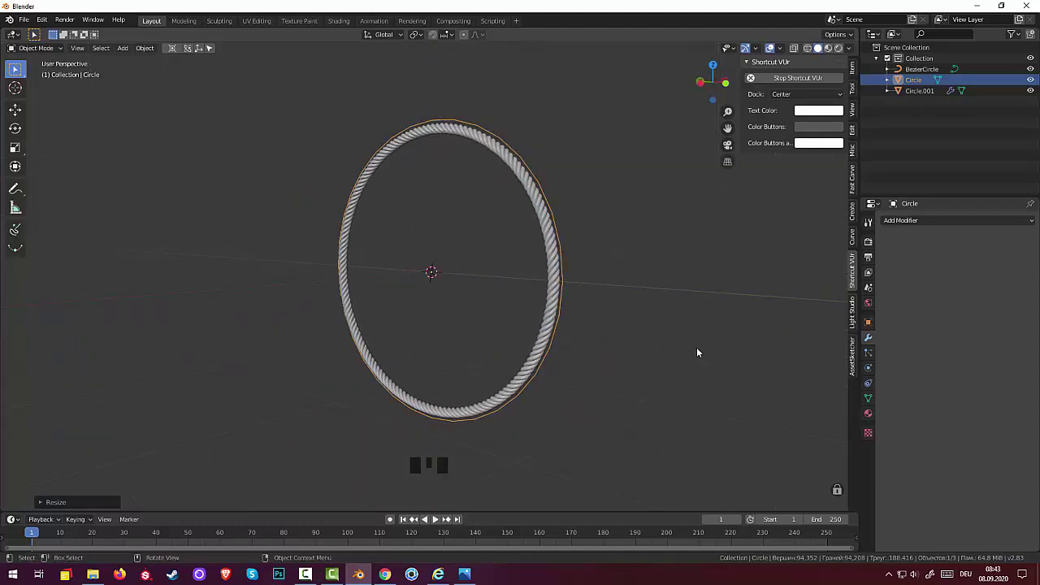
left_click_drag(700, 349, 630, 354)
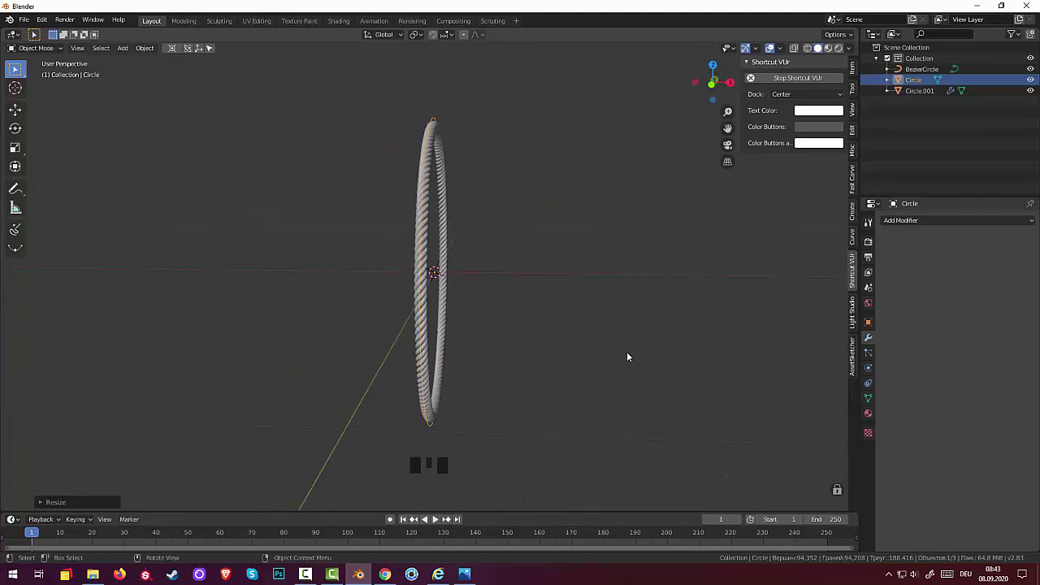
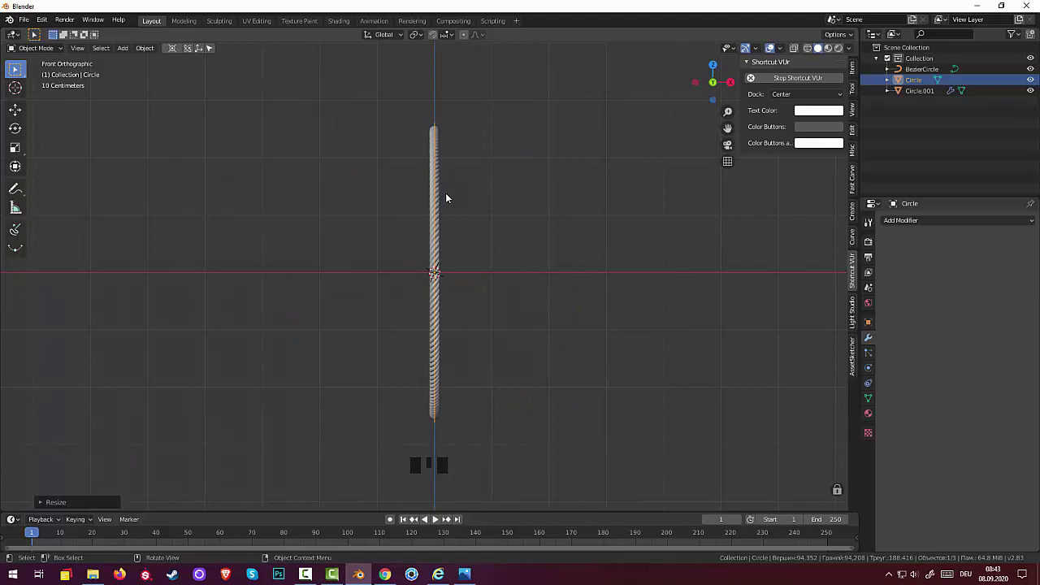
- Start moving the enlarged circle with G
key("g")
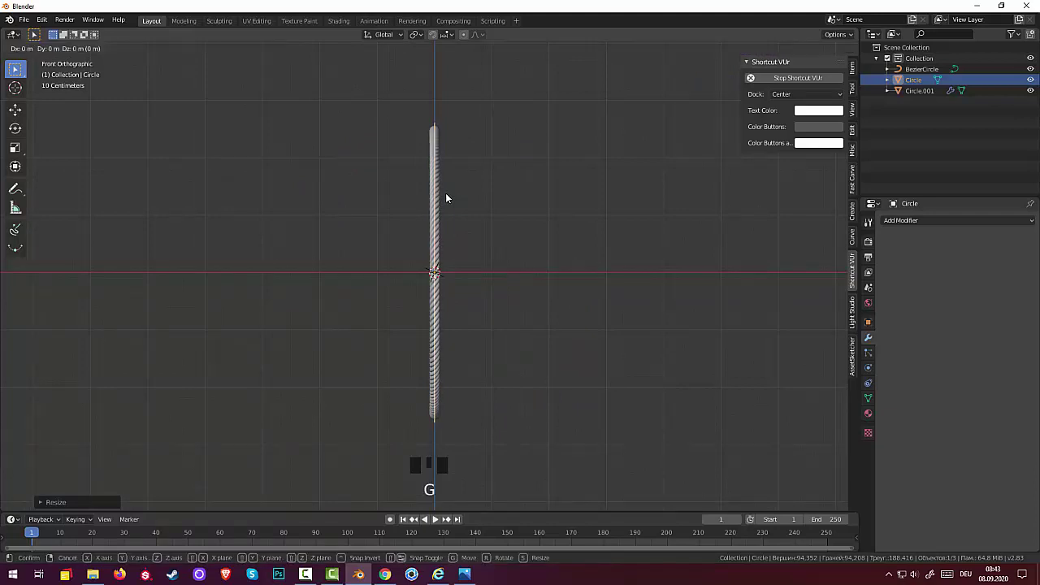
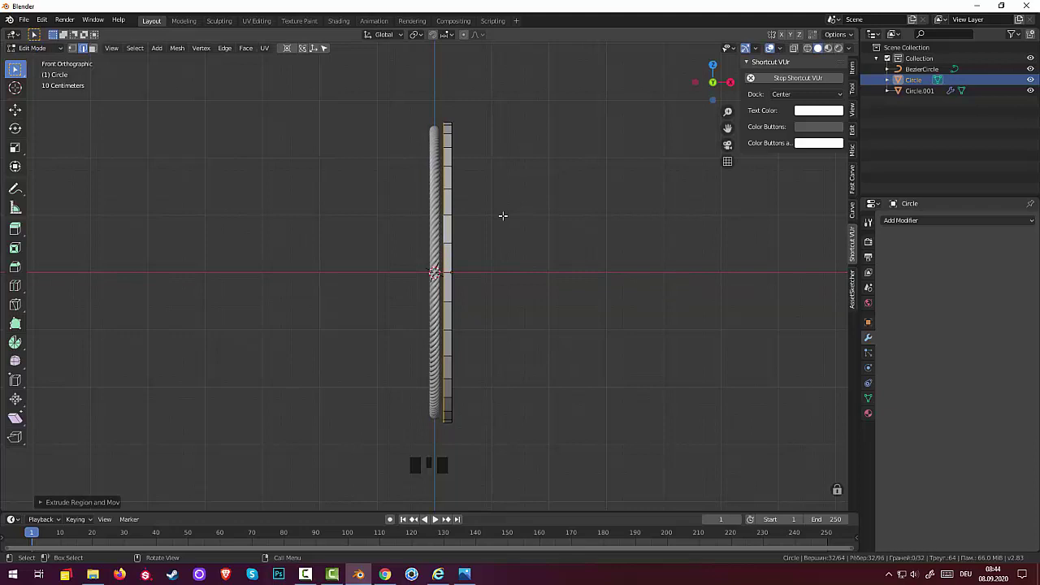
- Extrude and scale the circle's edges into a narrow band, then slide it along X beside the rope ring
key("s")
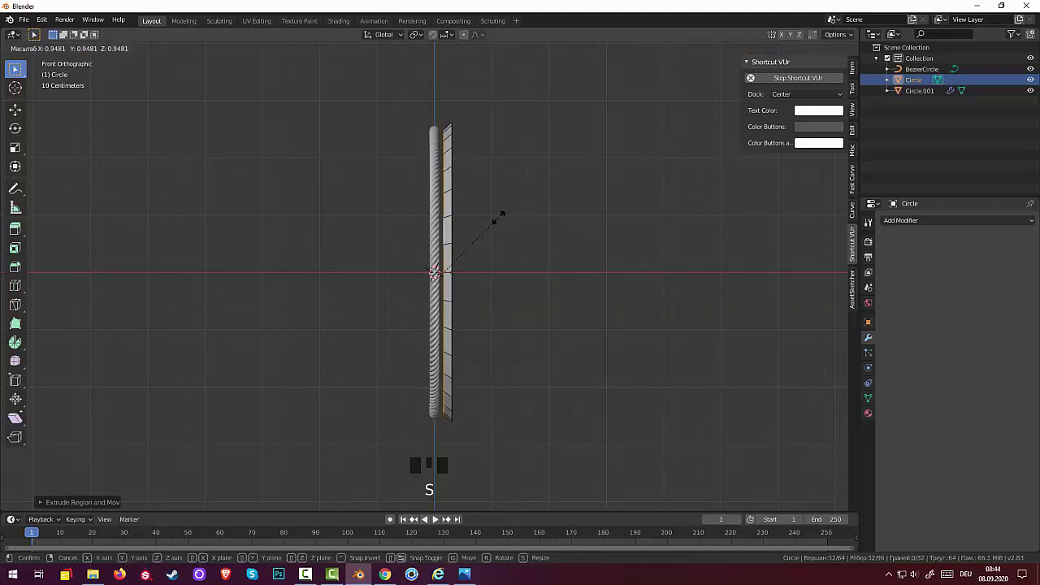
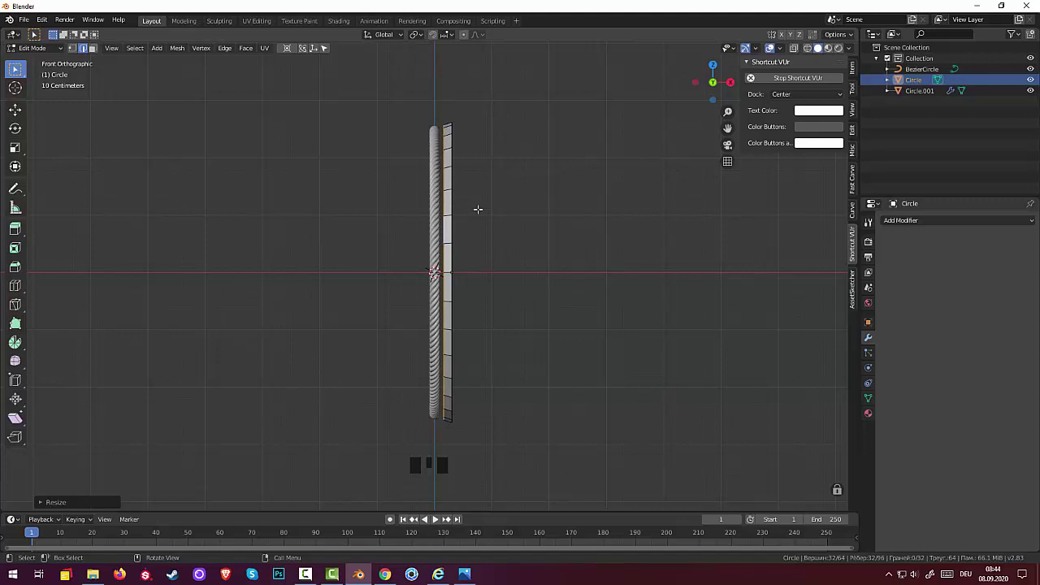
key("e")
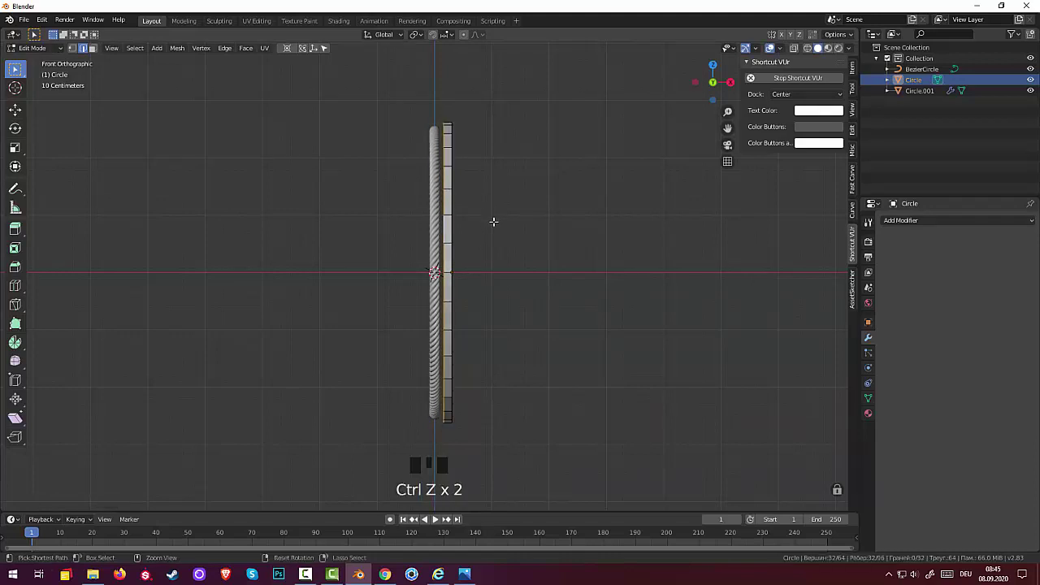
key("s")
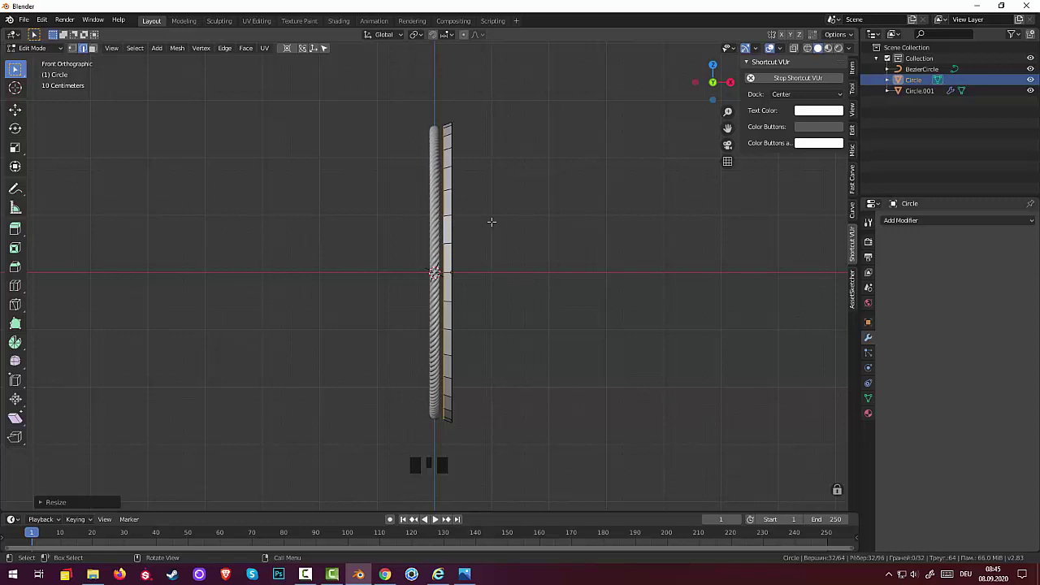
key("e")
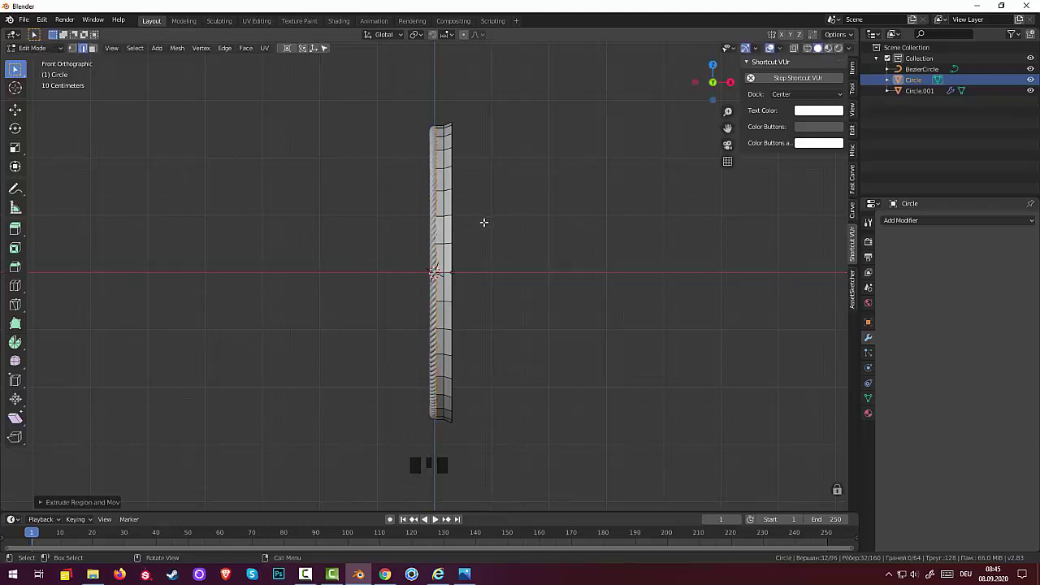
key("s")
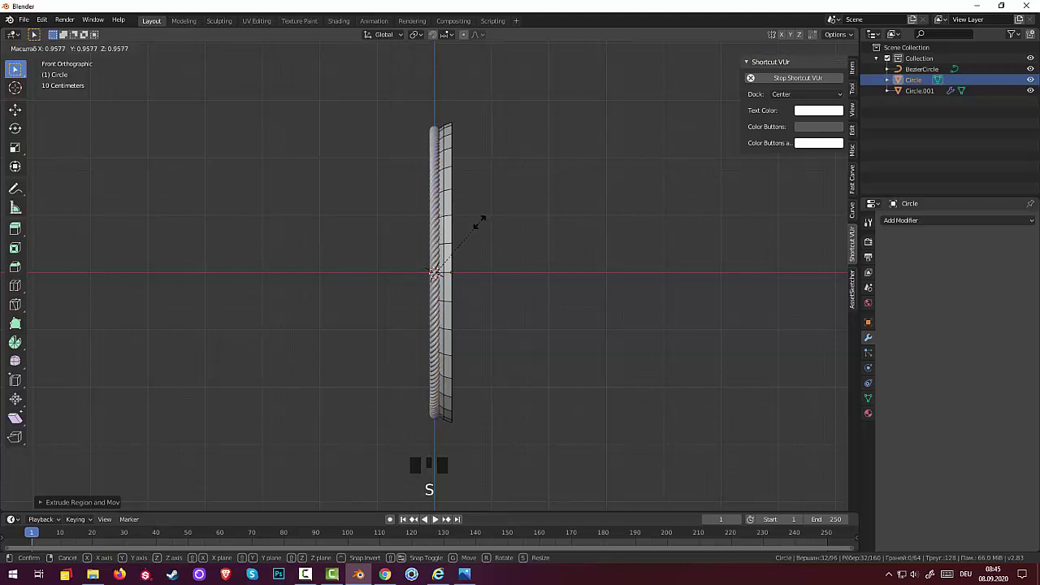
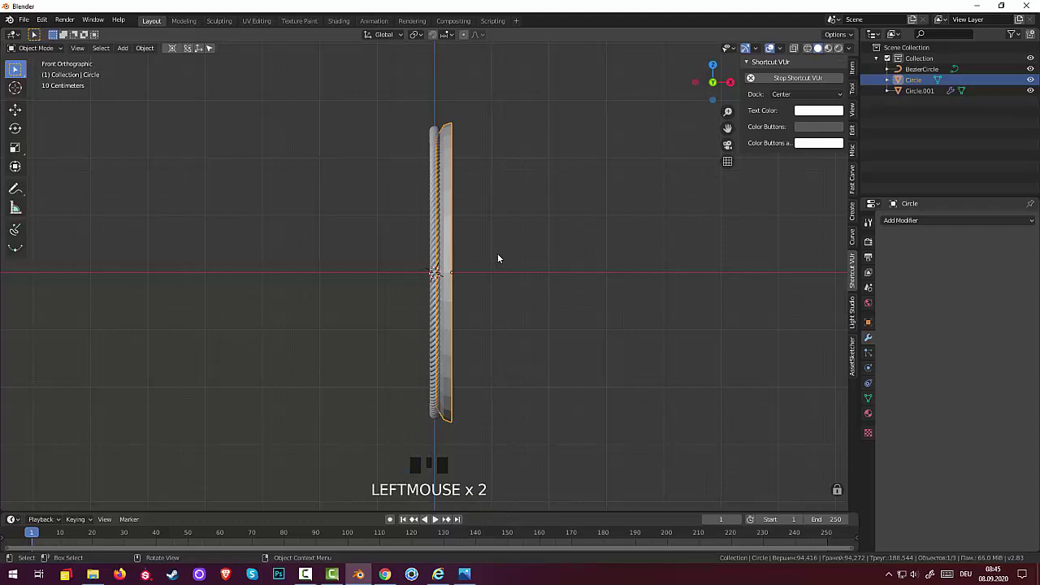
key("g")
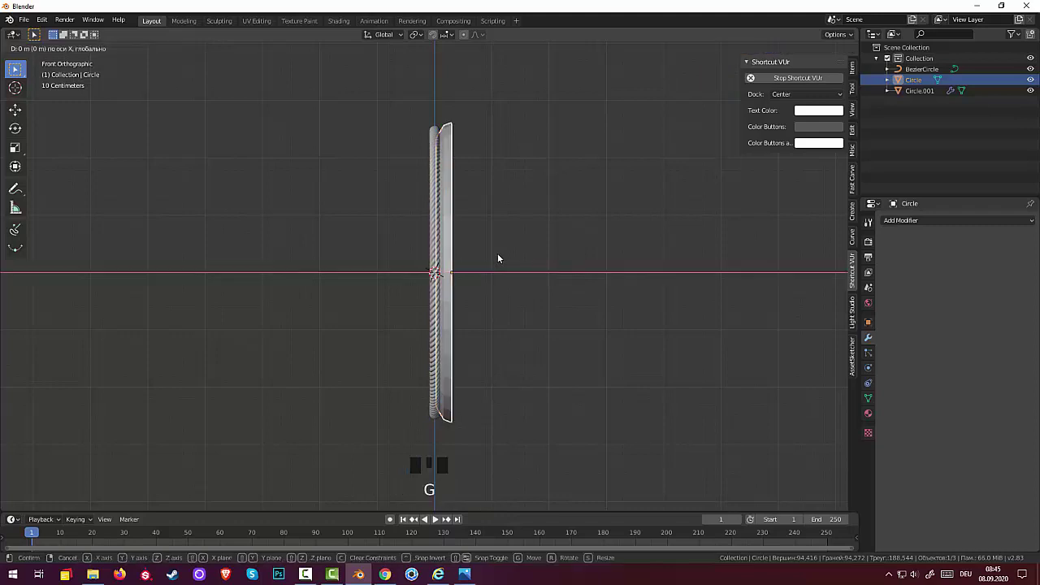
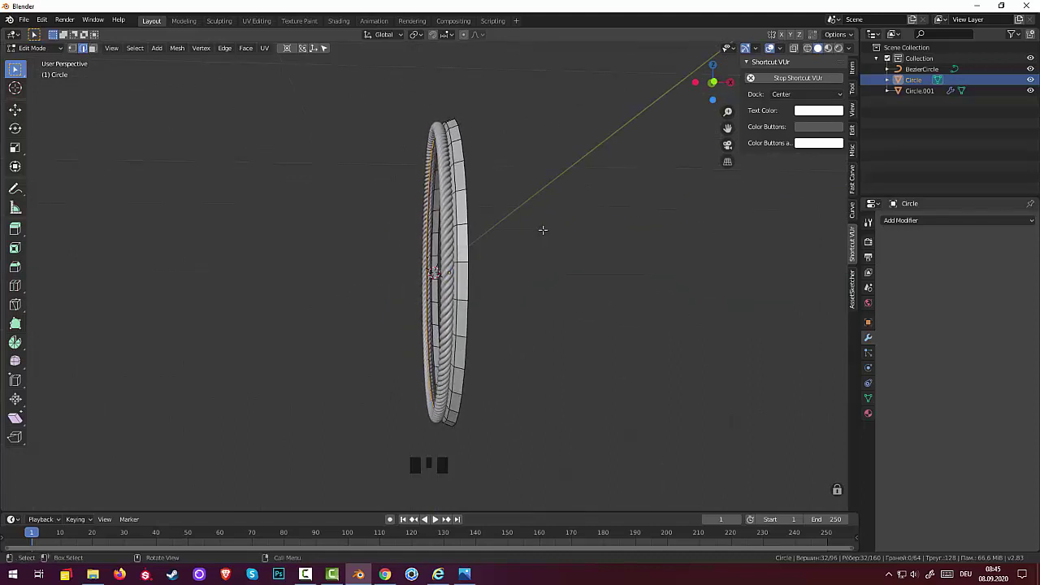
- Extrude and scale the band's edge loop three times to form its inner and outer walls
key("e")
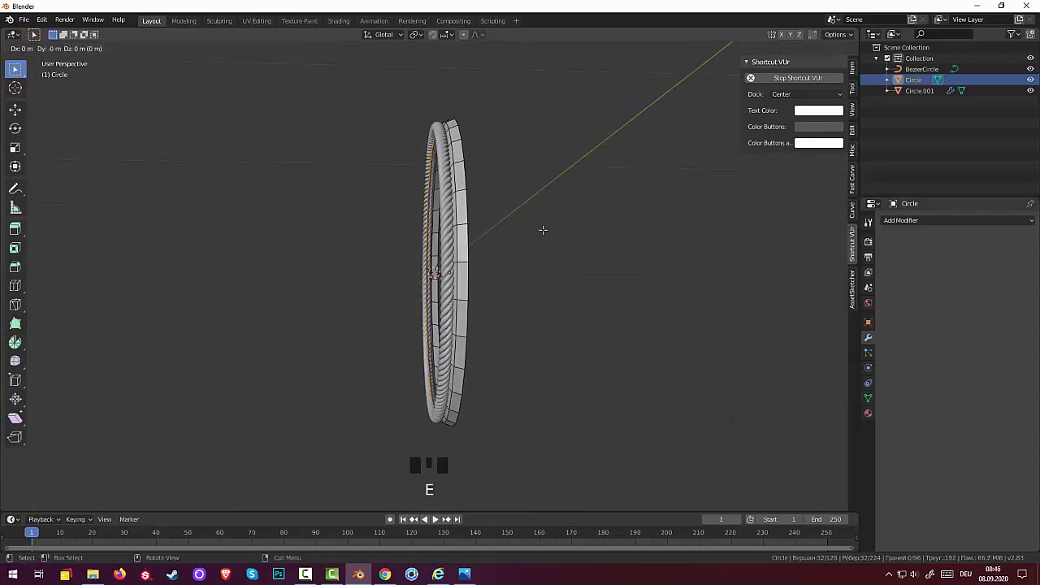
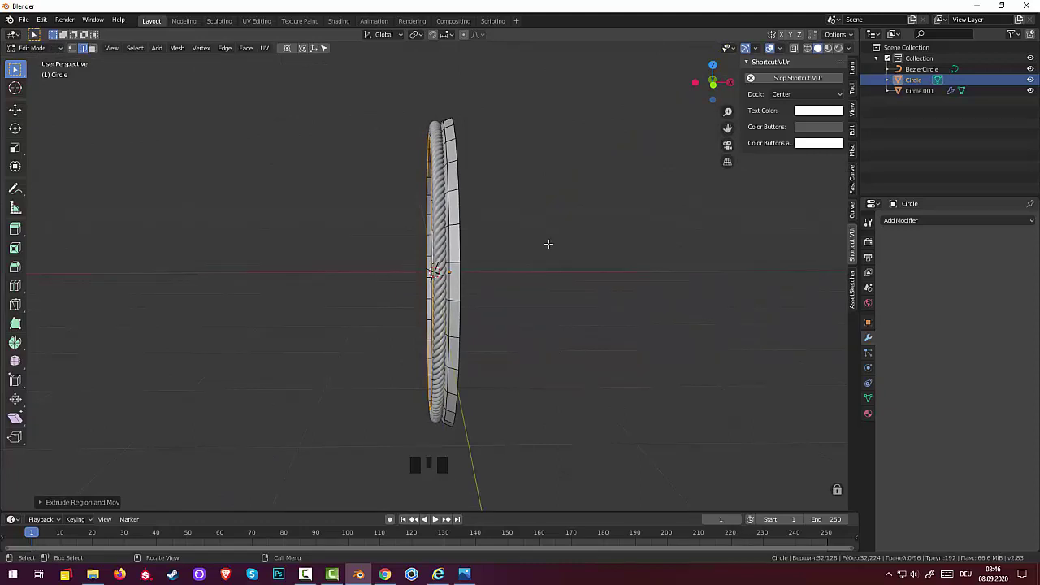
key("e")
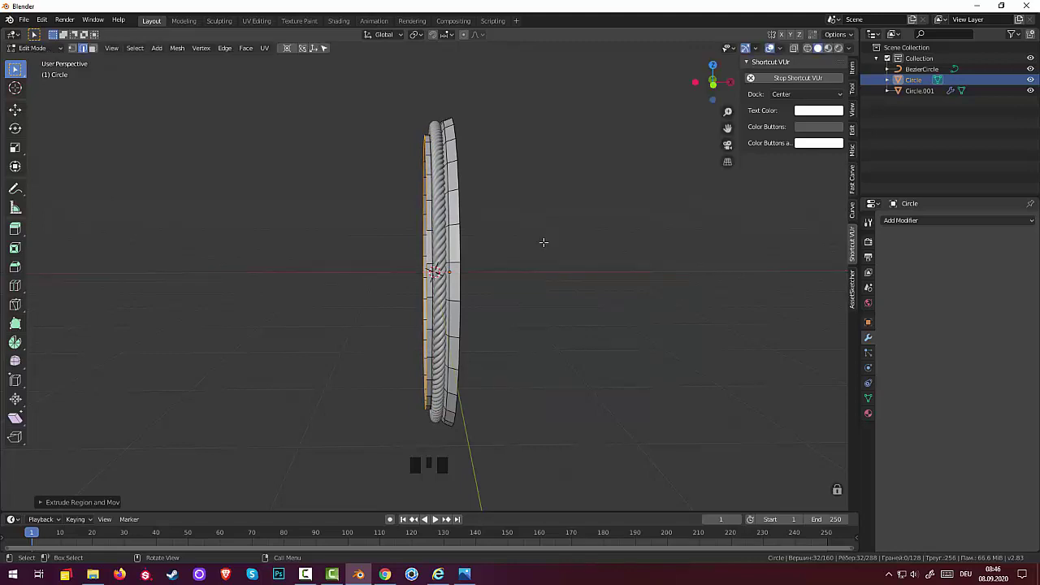
key("s")
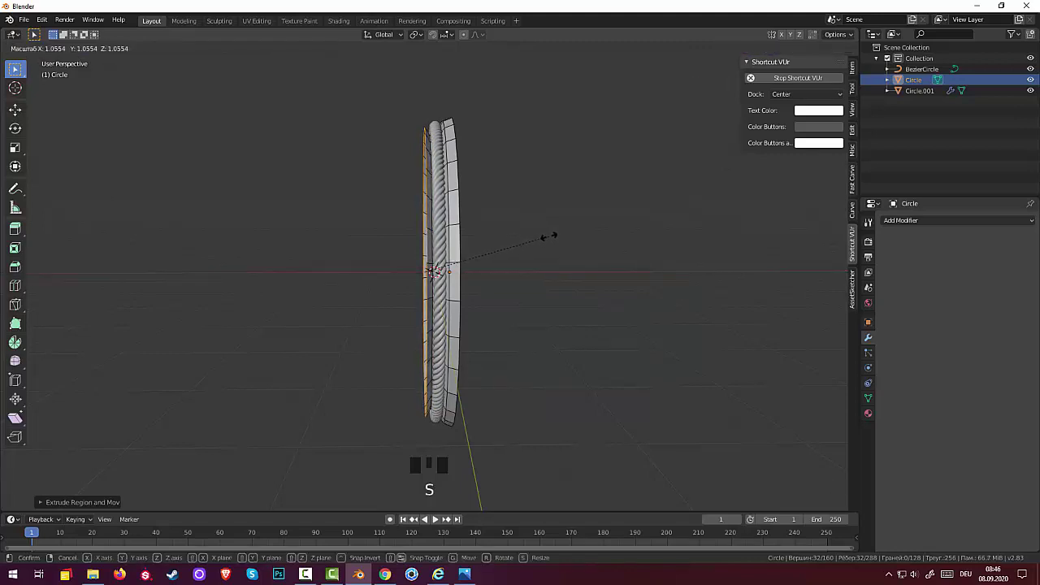
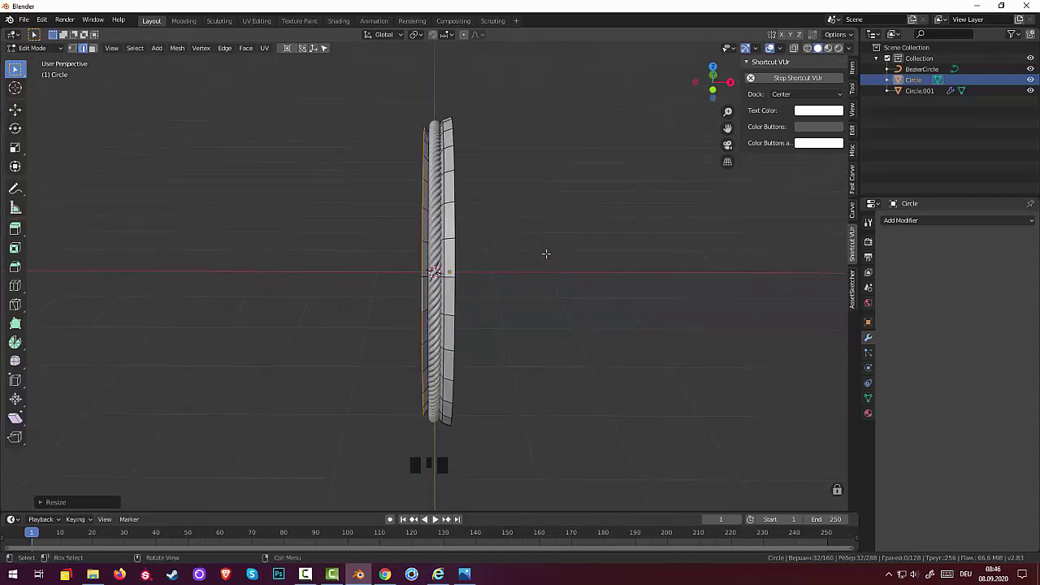
key("e")
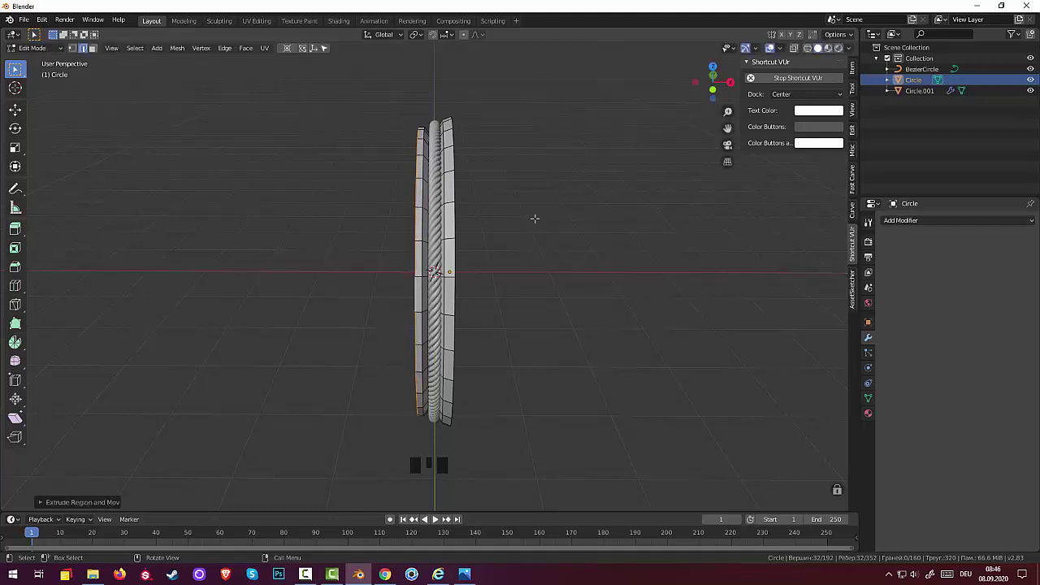
key("s")
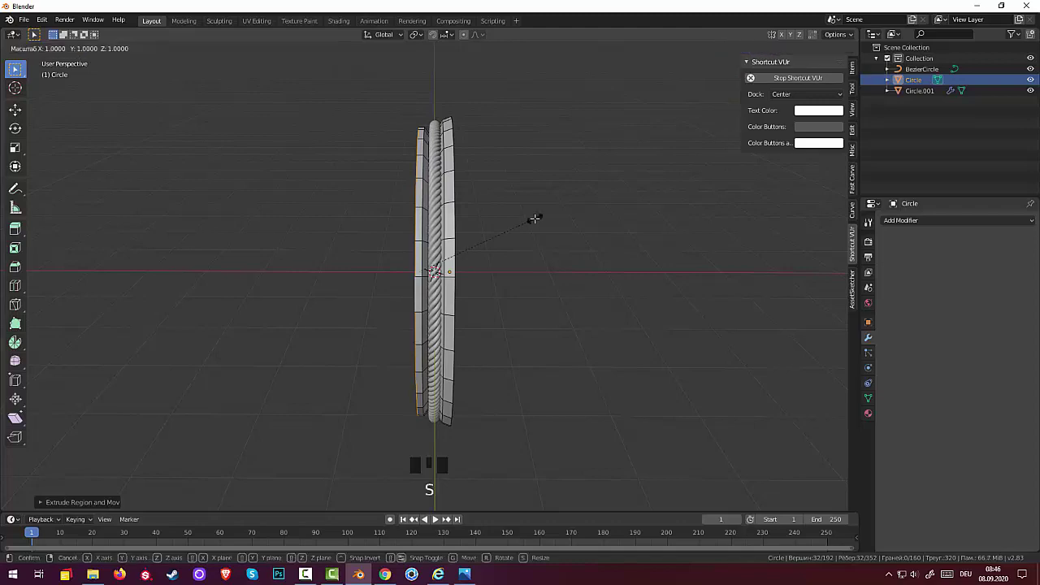
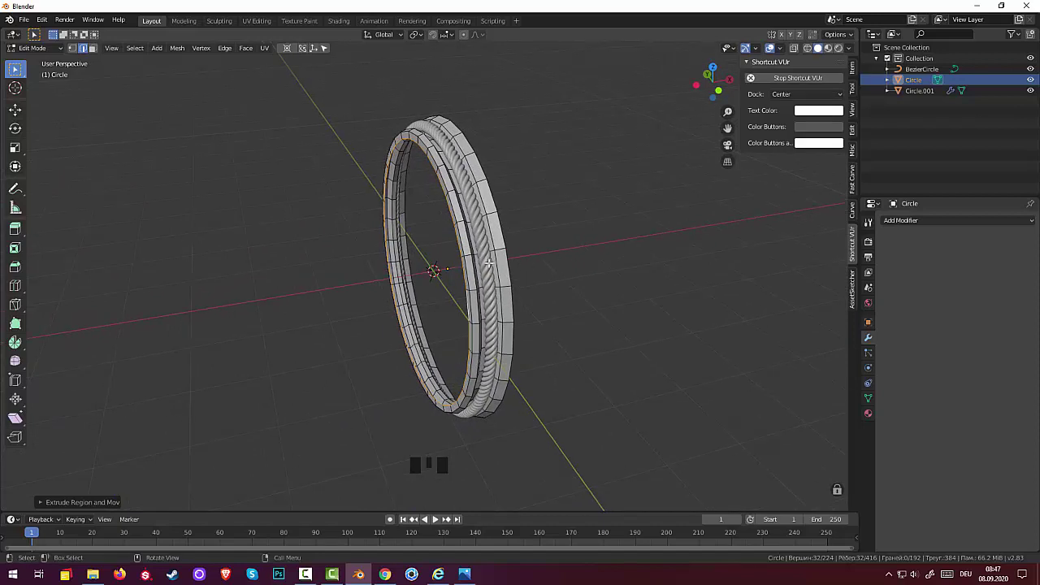
- Shift the band's selected edges along the X axis
key("e")
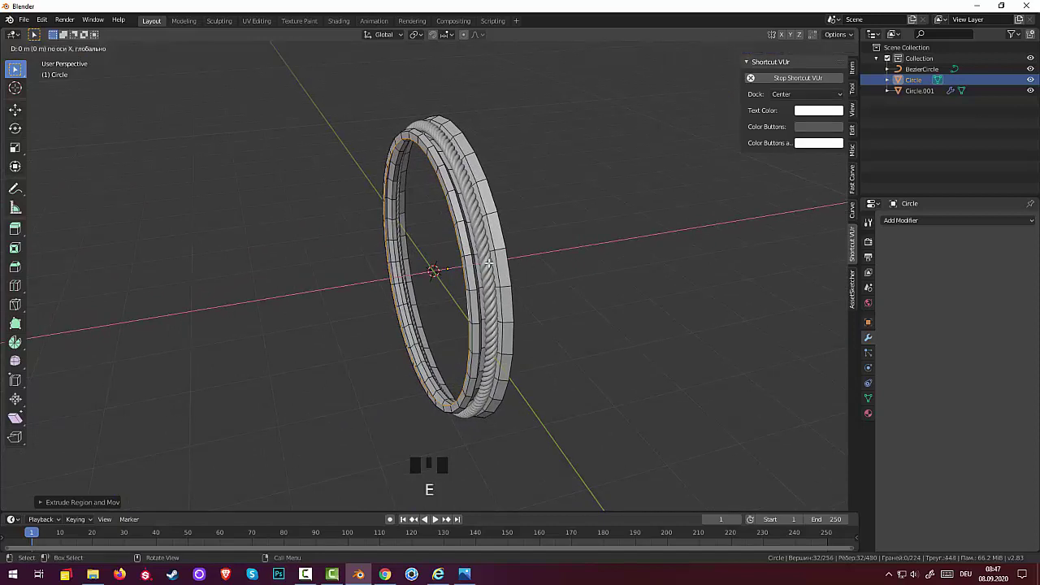
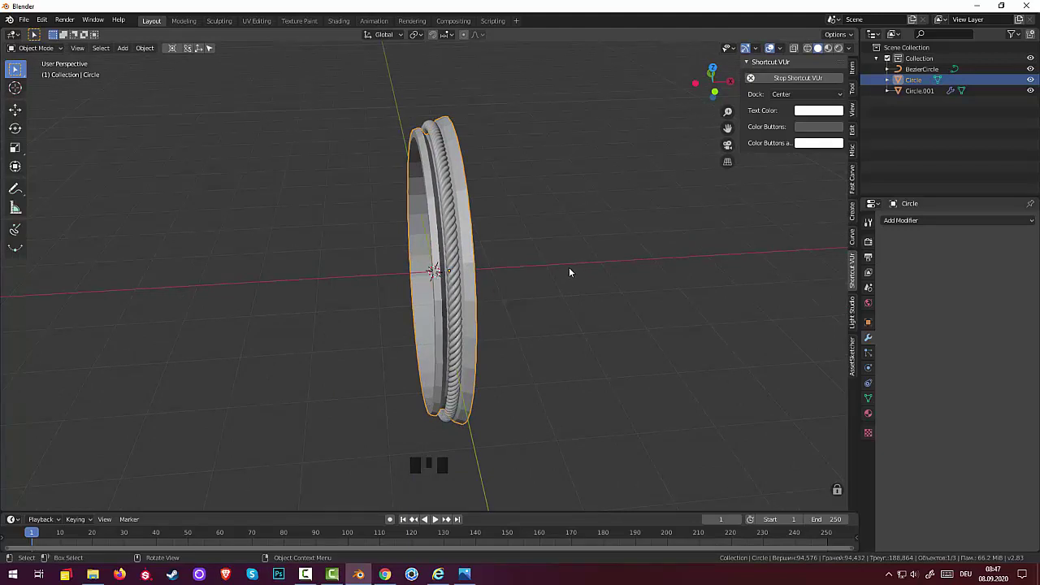
- Scale the band ring along X into a thinner band and orbit to look through it
key("s")
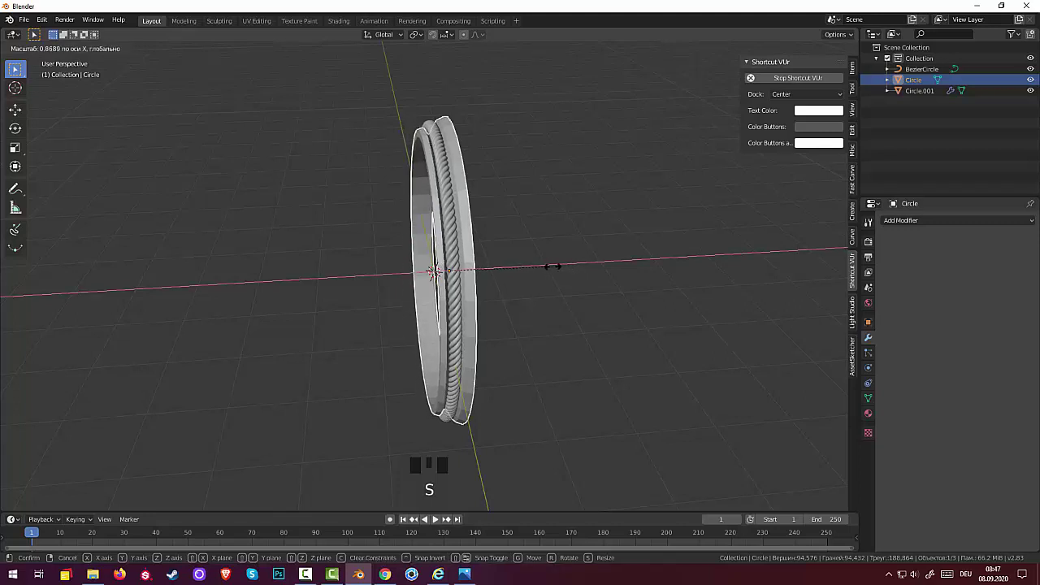
left_click(553, 290)
left_click_drag(577, 274, 474, 262)
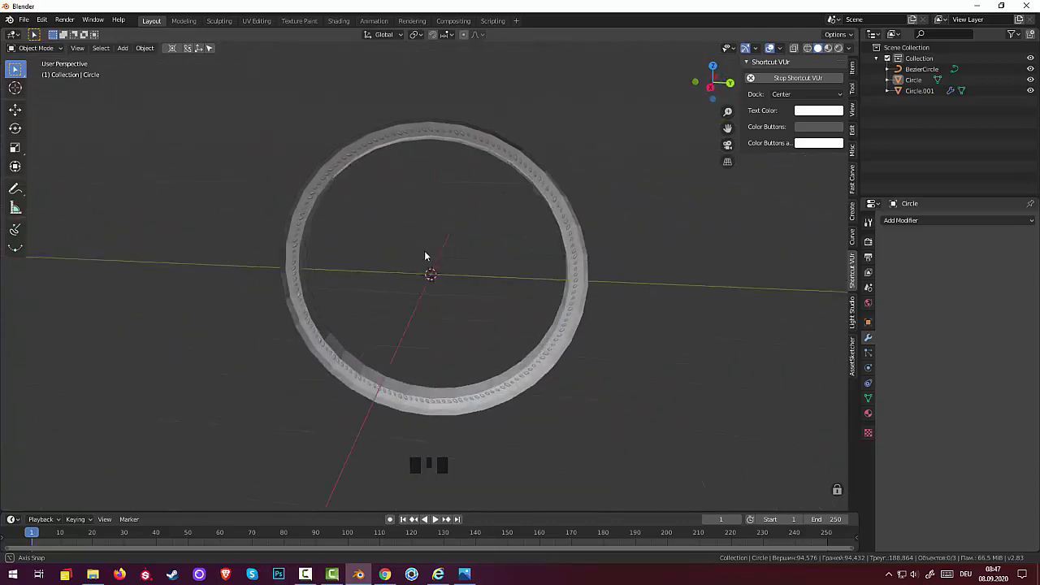
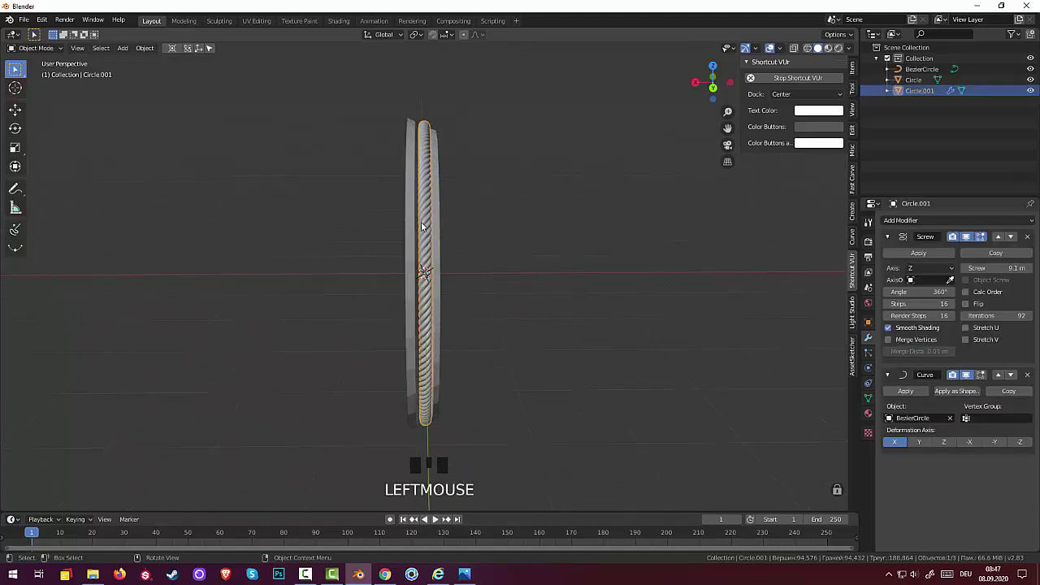
- Scale the rope ring up slightly and slide it about 0.047 m along X against the band
key("s")
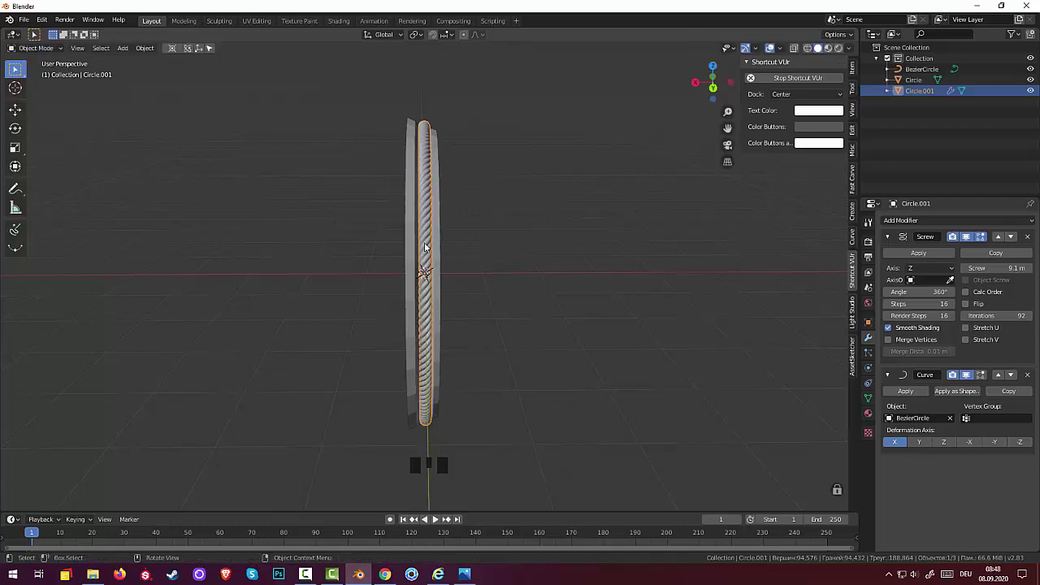
key("g")
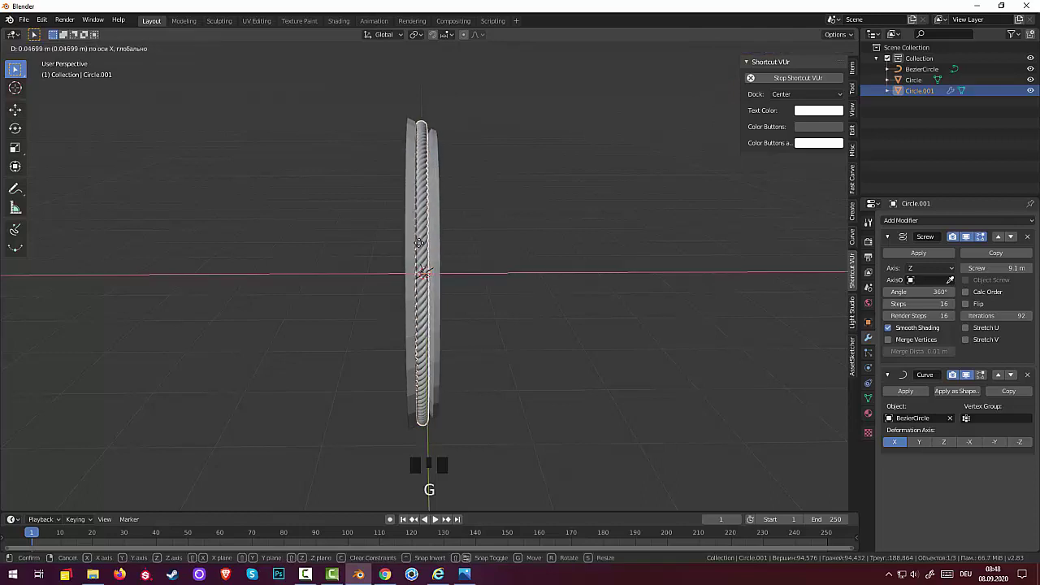
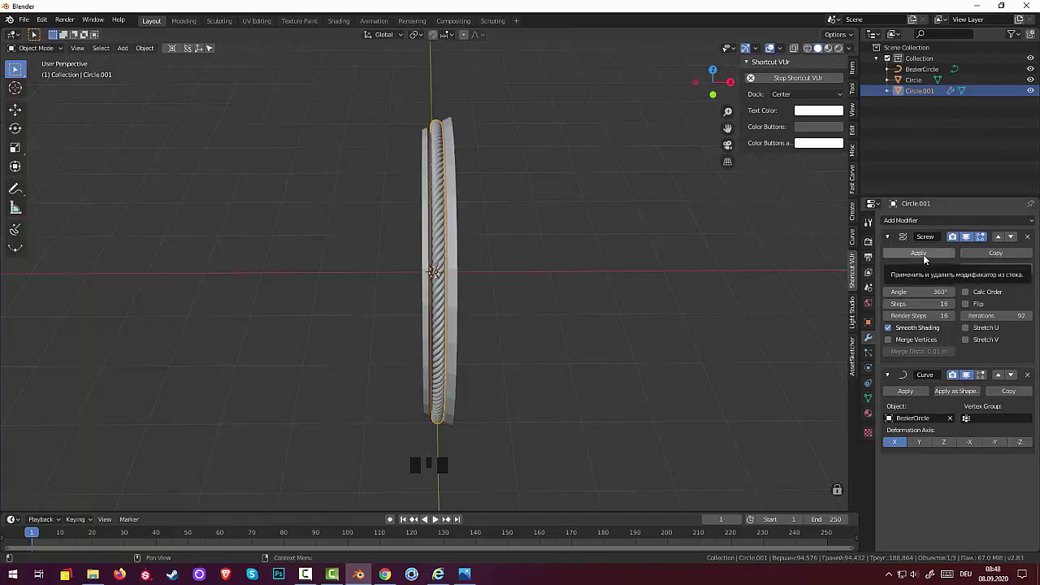
- Apply the Screw and Curve modifiers on the rope ring, then enlarge it slightly to fit the band
left_click(927, 260)
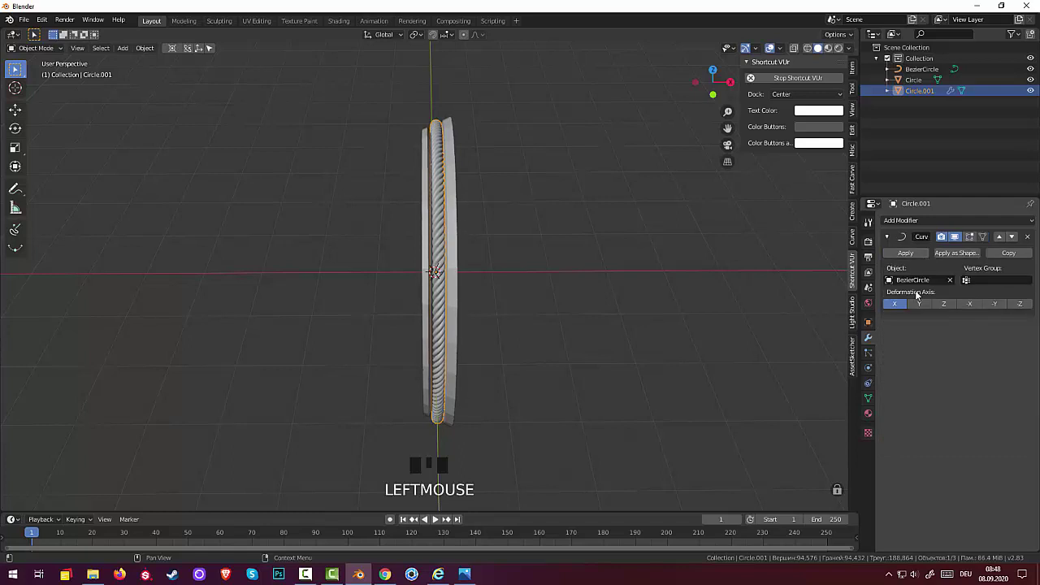
left_click(913, 256)
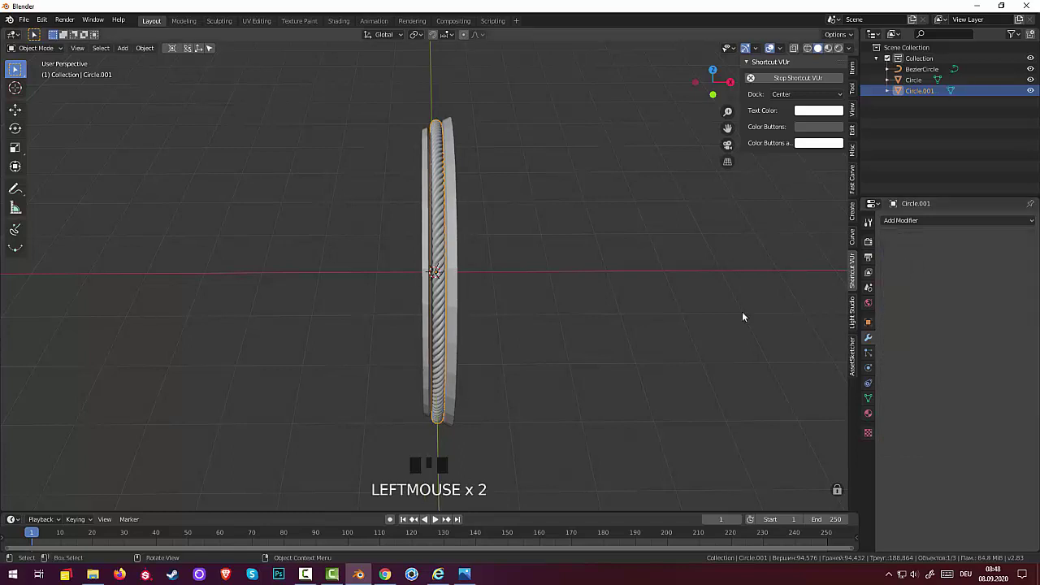
key("s")
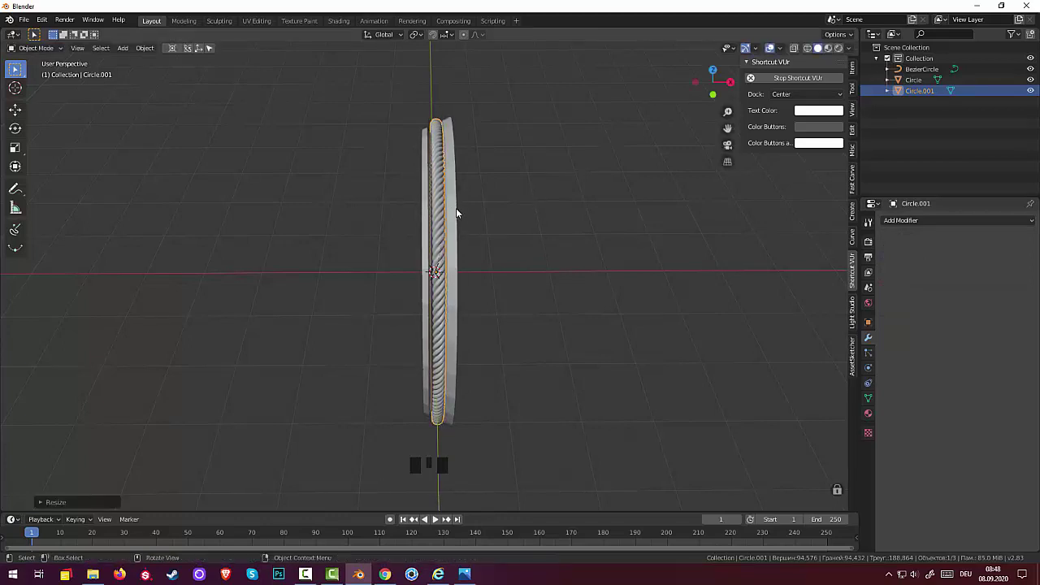
key("s")
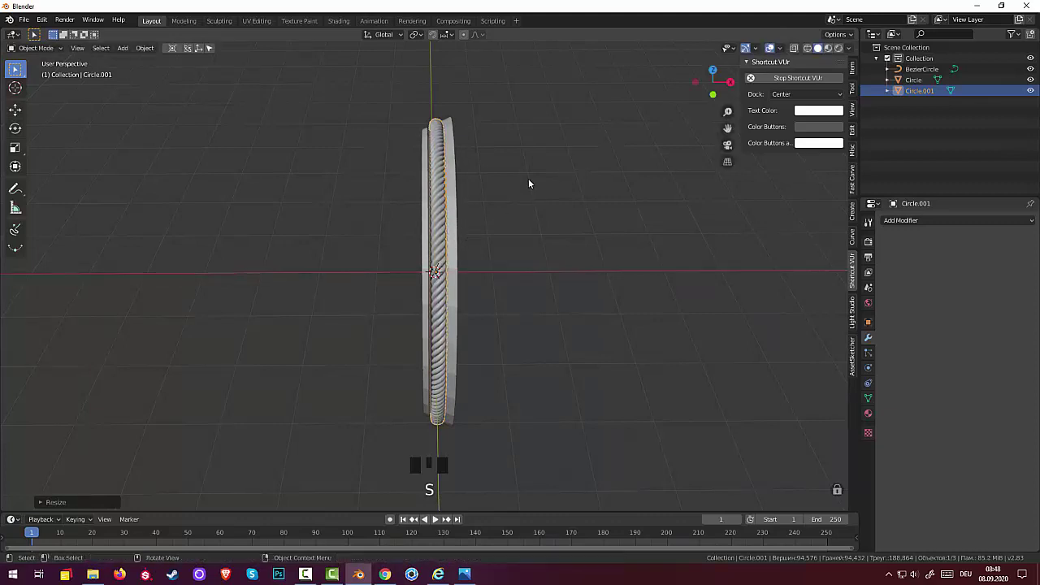
left_click_drag(545, 182, 608, 135)
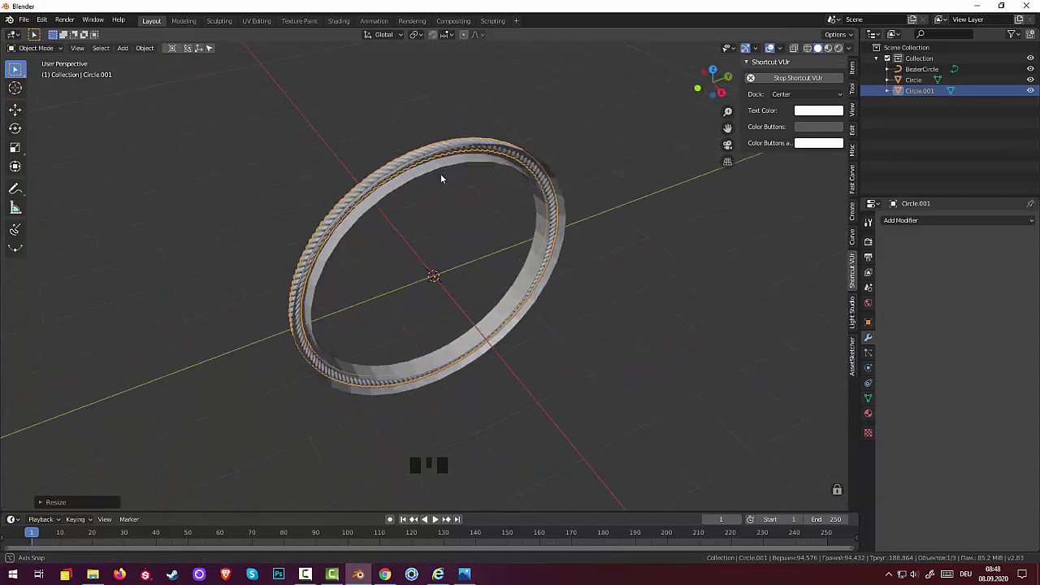
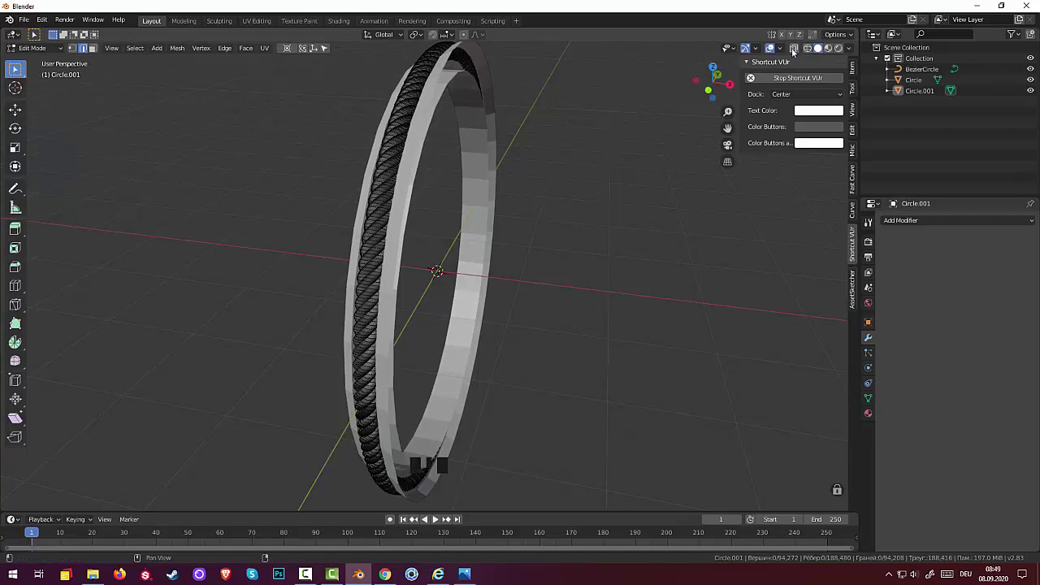
- Toggle X-ray and viewport shading modes briefly, returning to solid shading of the ring
left_click(795, 50)
left_click(808, 52)
left_click(808, 52)
left_click(793, 49)
left_click(821, 53)
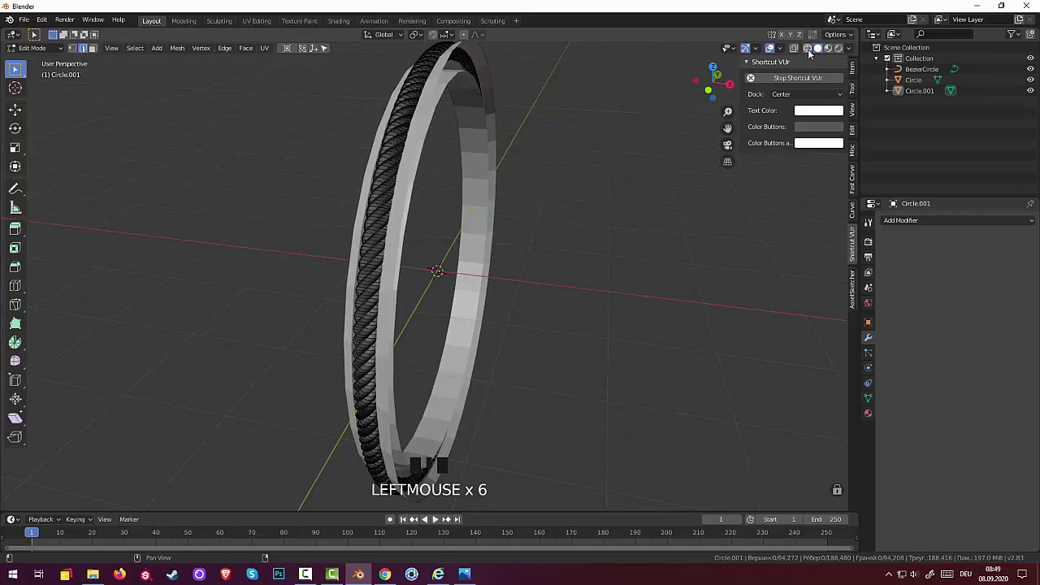
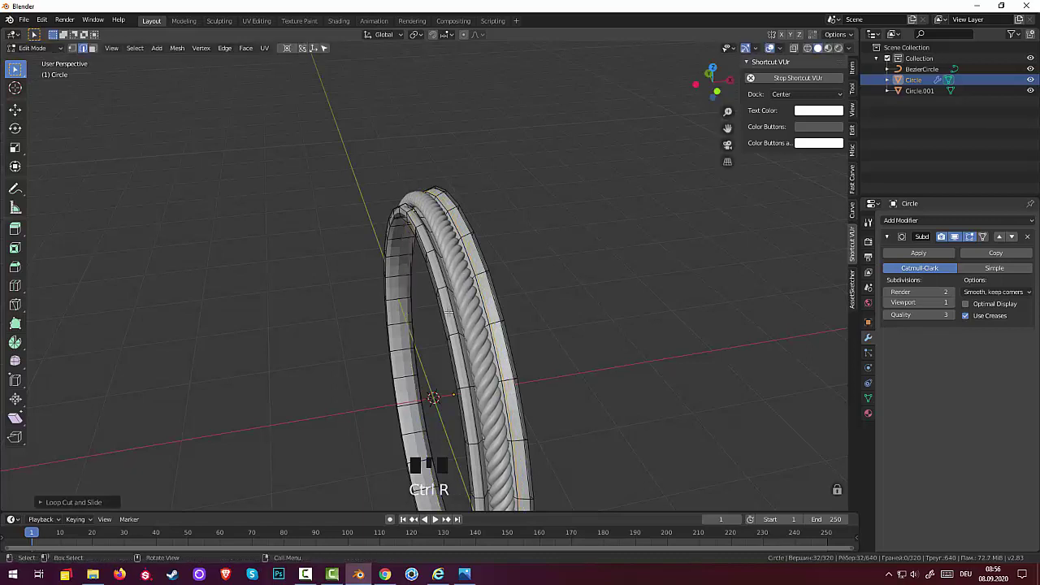
- Move part of the band's edit-mode geometry and give its Subdivision Surface level 3
scroll("up", 3)
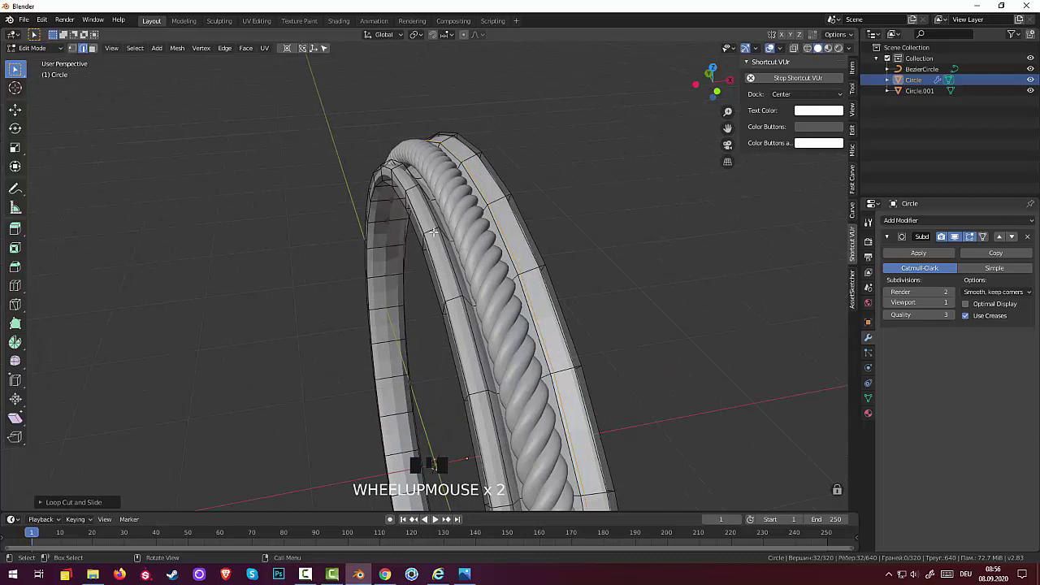
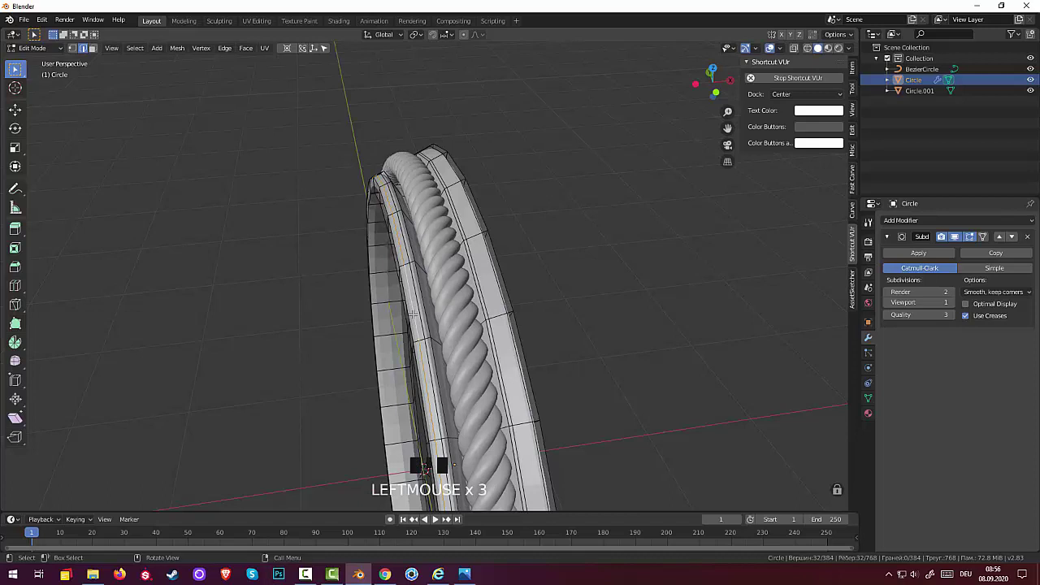
key("g")
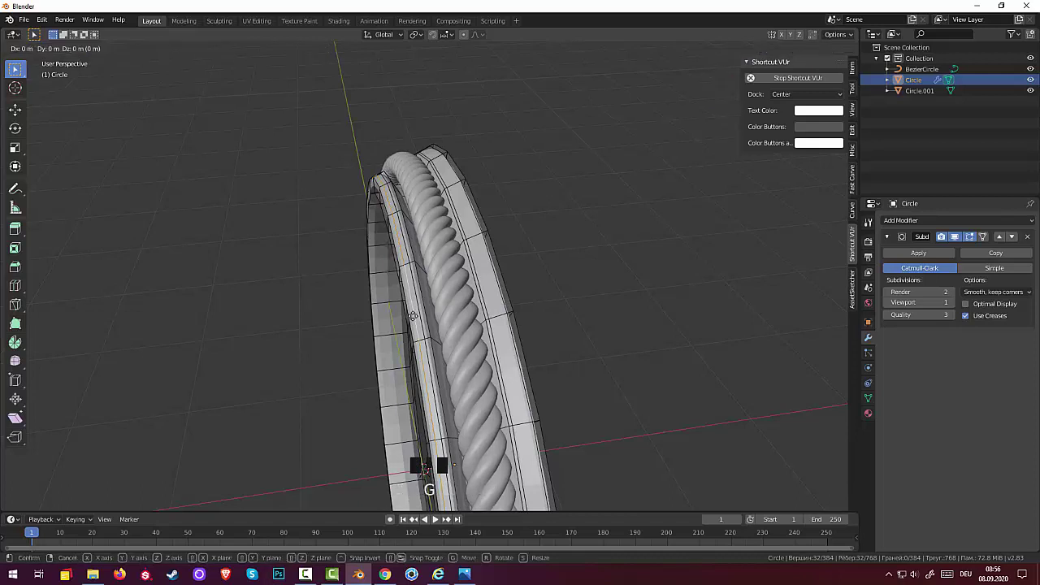
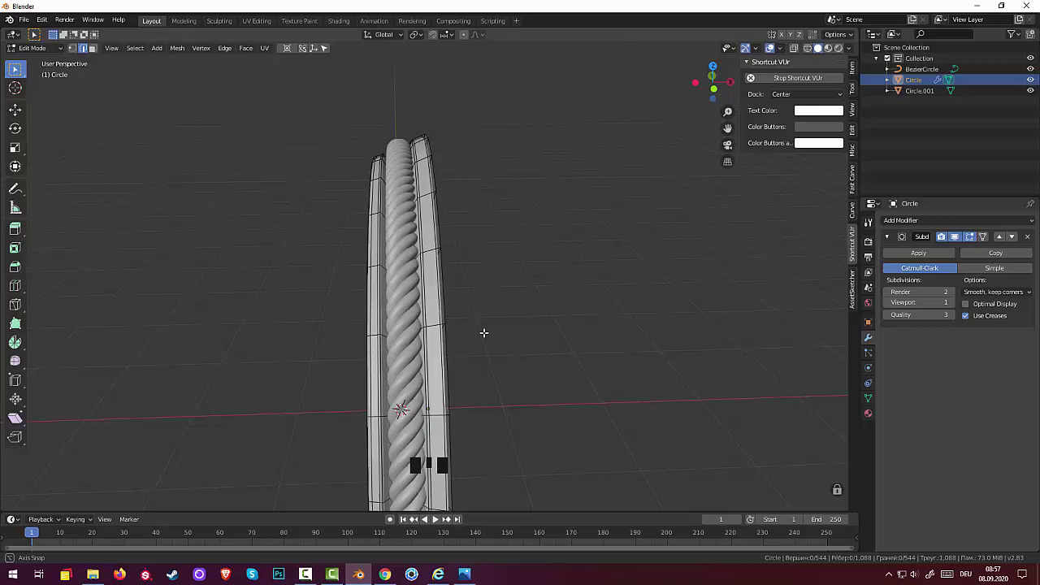
scroll("down", 3)
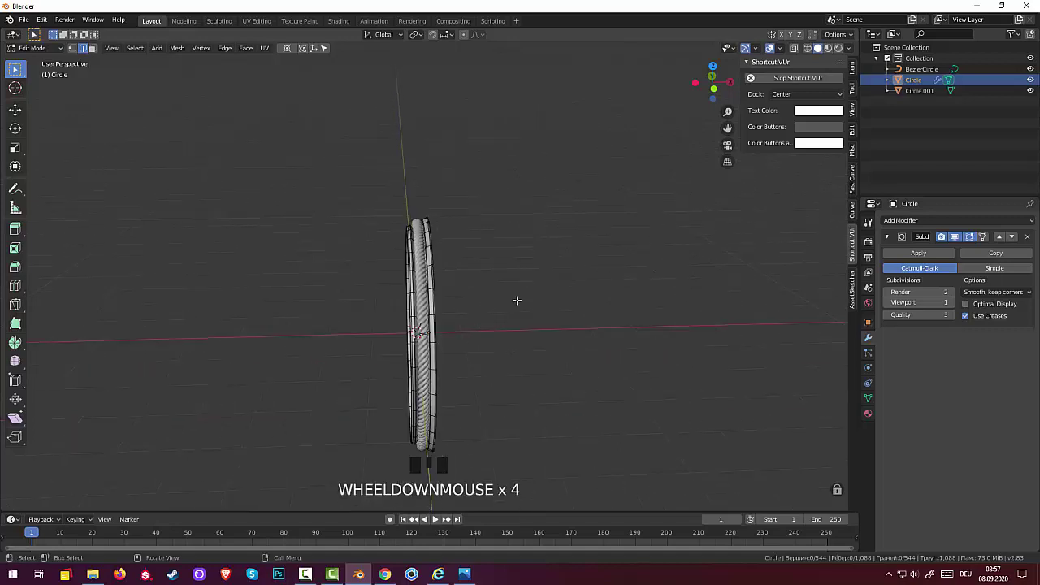
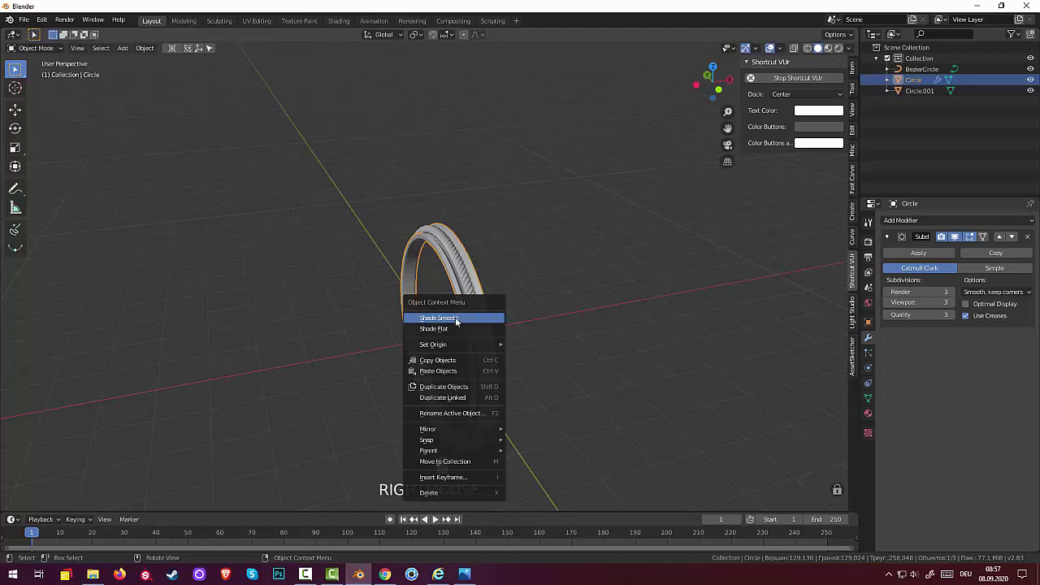
- Shade the band ring smooth and inspect it from an angle
left_click_drag(458, 320, 532, 351)
left_click(533, 351)
left_click_drag(585, 334, 516, 433)
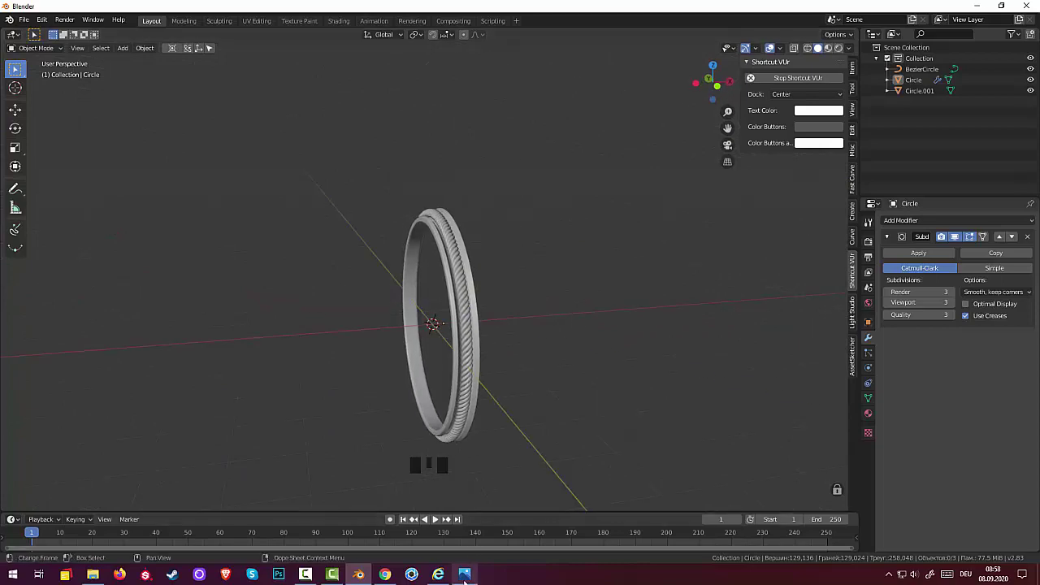
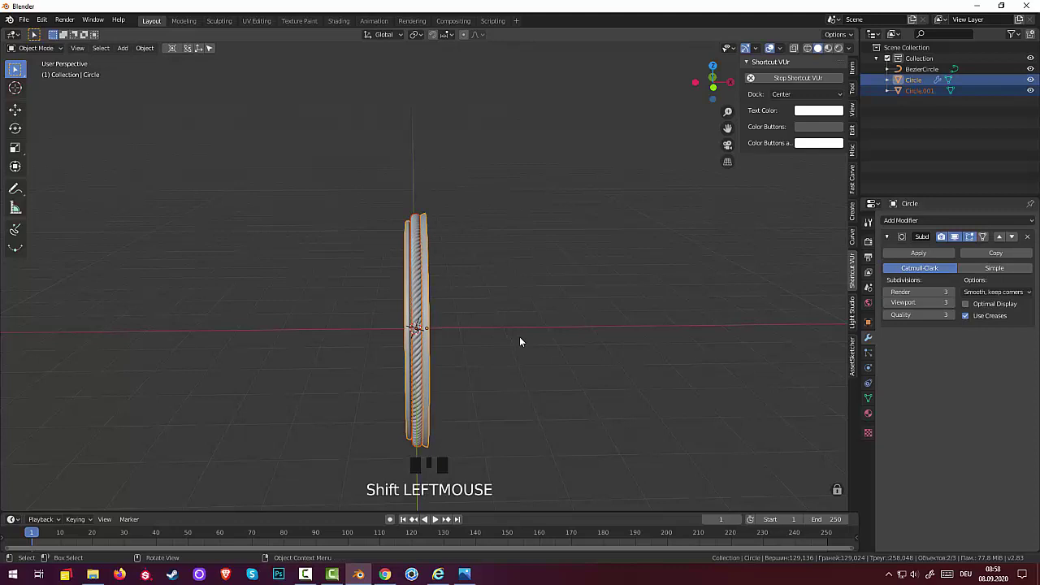
- Scale the ring along X to set its width, then select the band object
key("s")
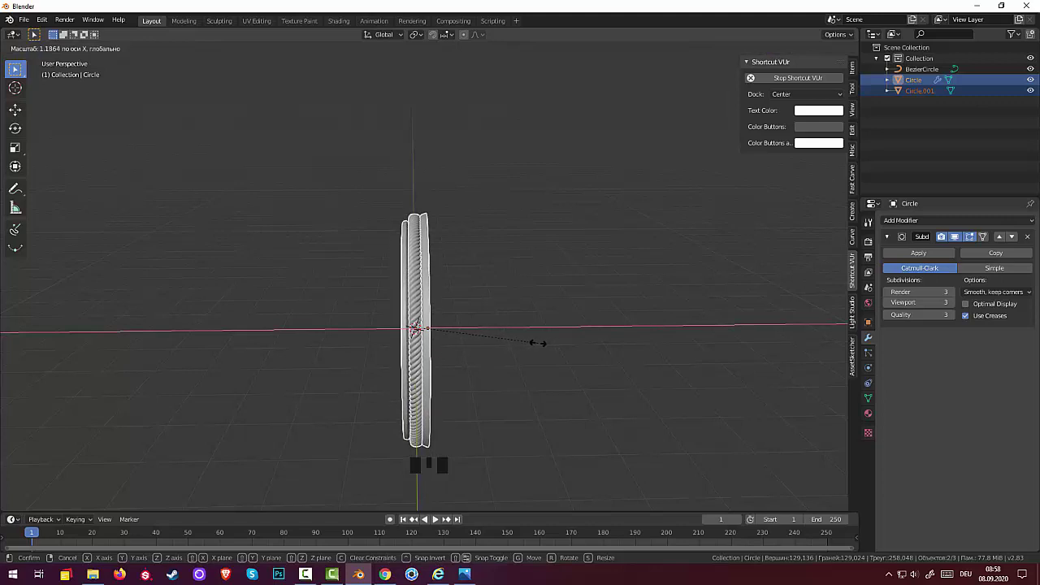
left_click(533, 358)
left_click_drag(548, 355, 547, 396)
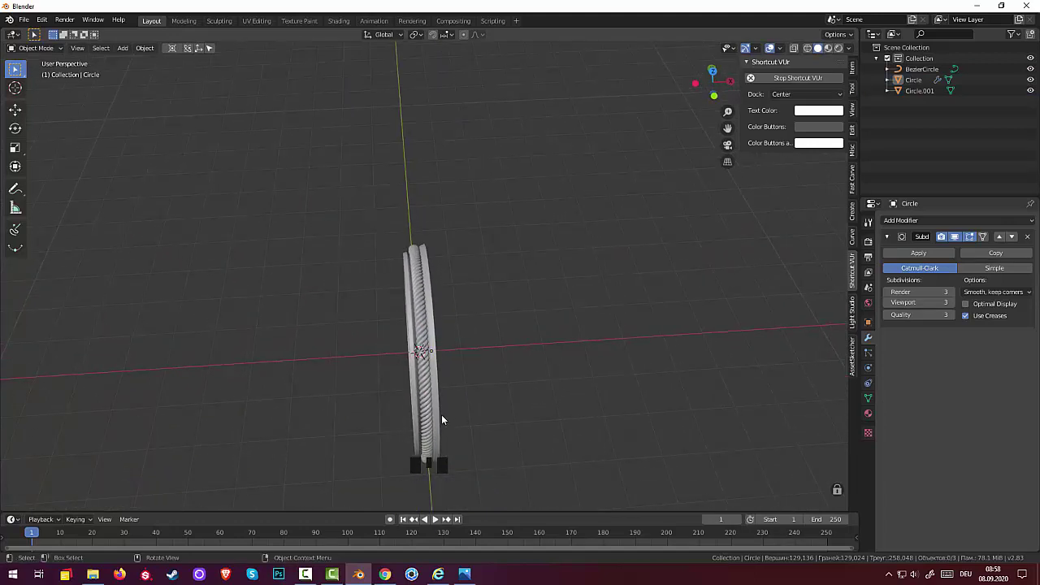
left_click(441, 420)
left_click_drag(532, 341, 446, 227)
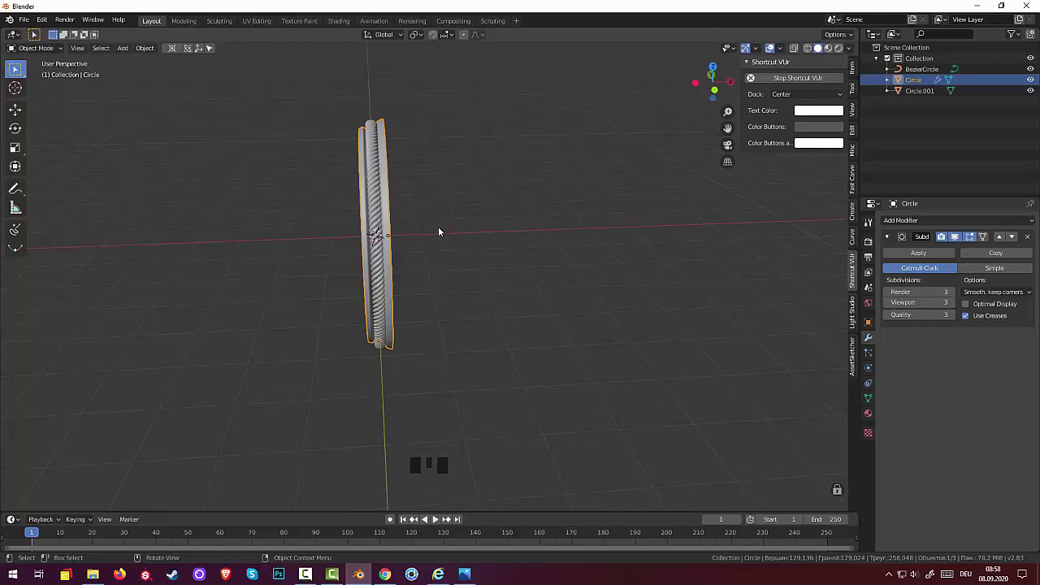
- In front view, move the ring about 0.72 m along X to the left of the origin and select both pieces
key("KP_1")
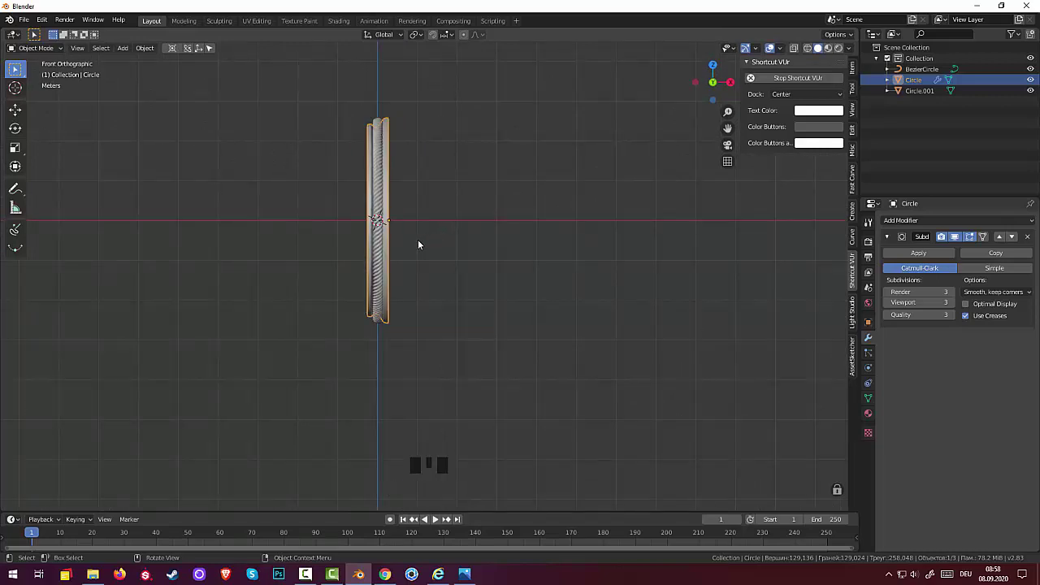
key("g")
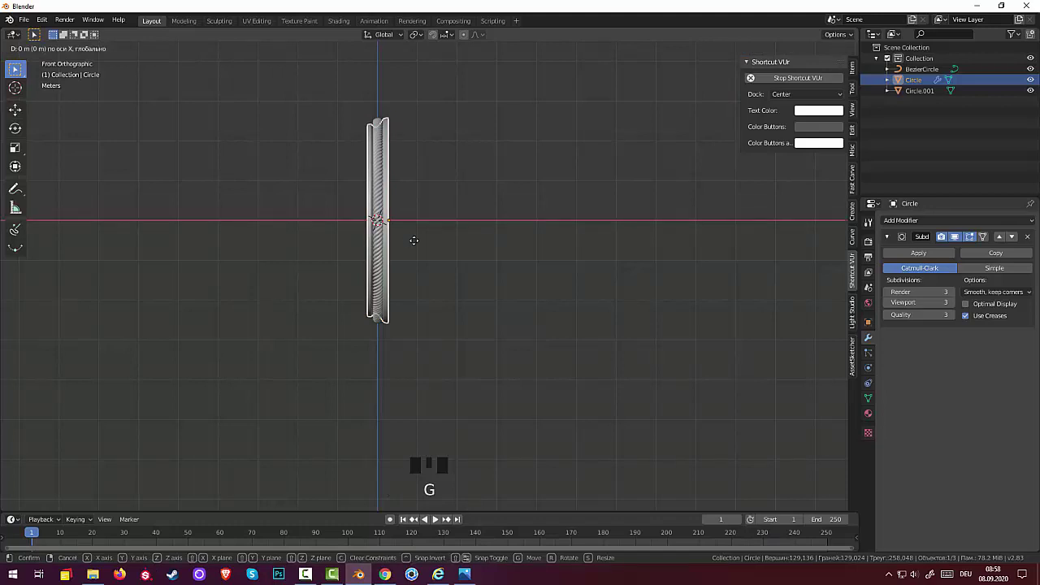
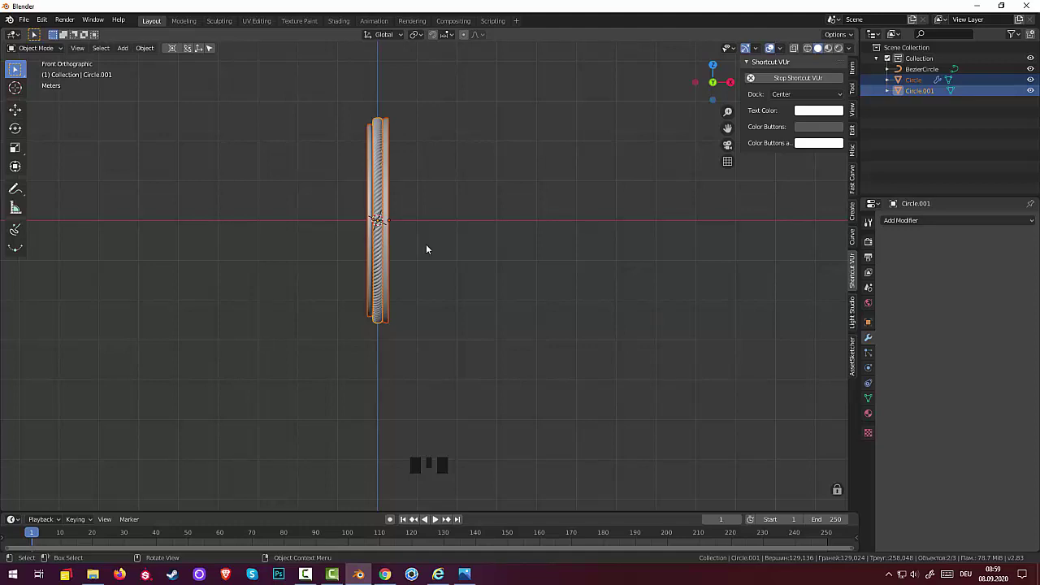
key("g")
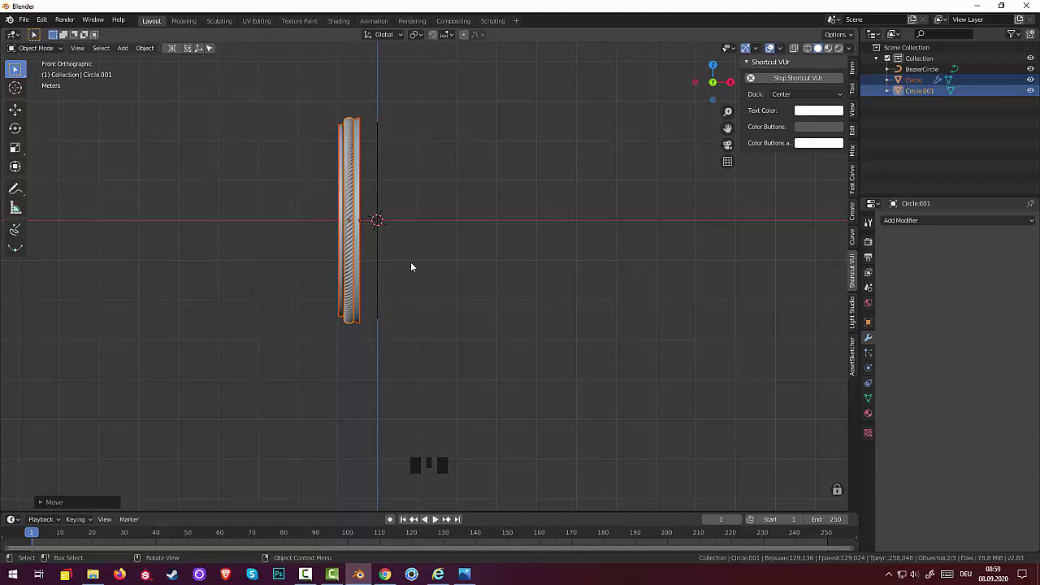
left_click(415, 265)
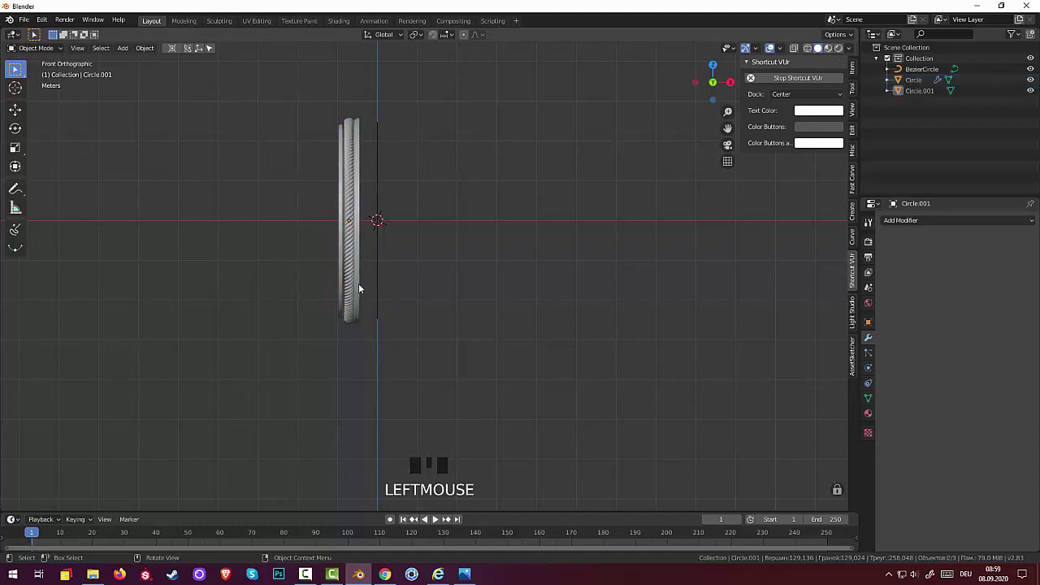
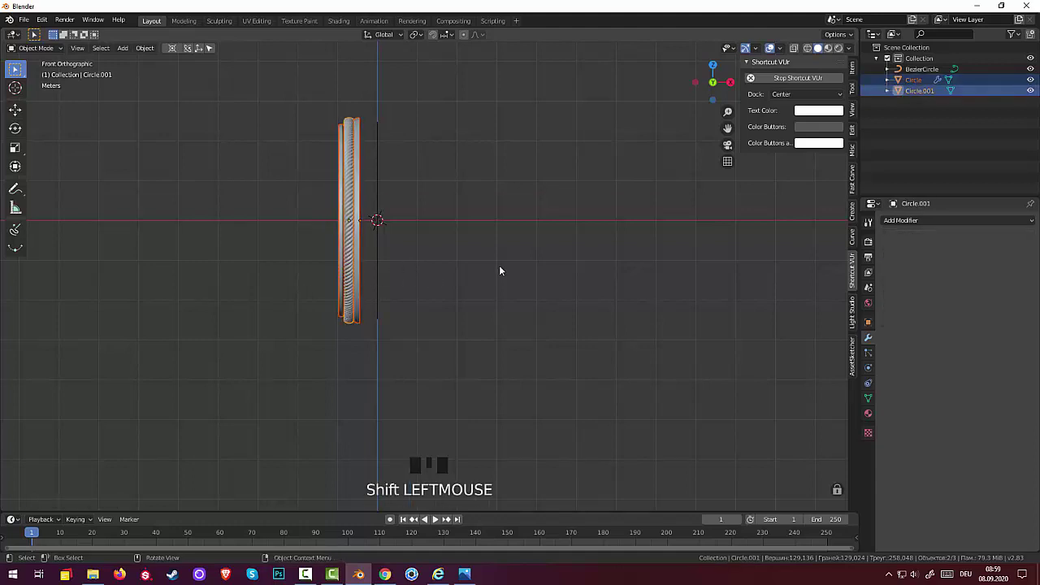
- Duplicate the ring with its rope (Shift+D), rotate the copy and move it right of the origin
key("shift+d")
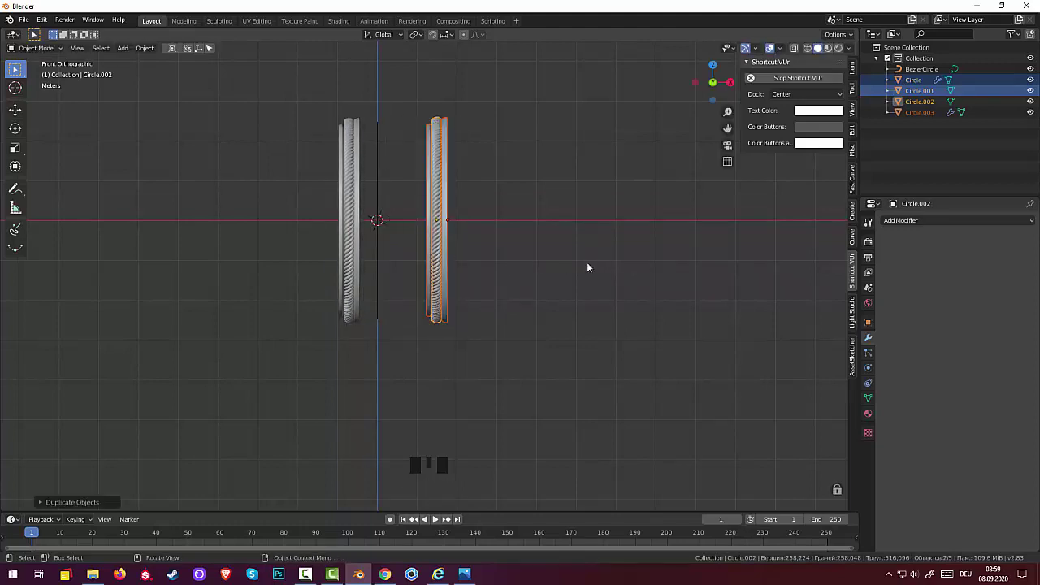
key("r")
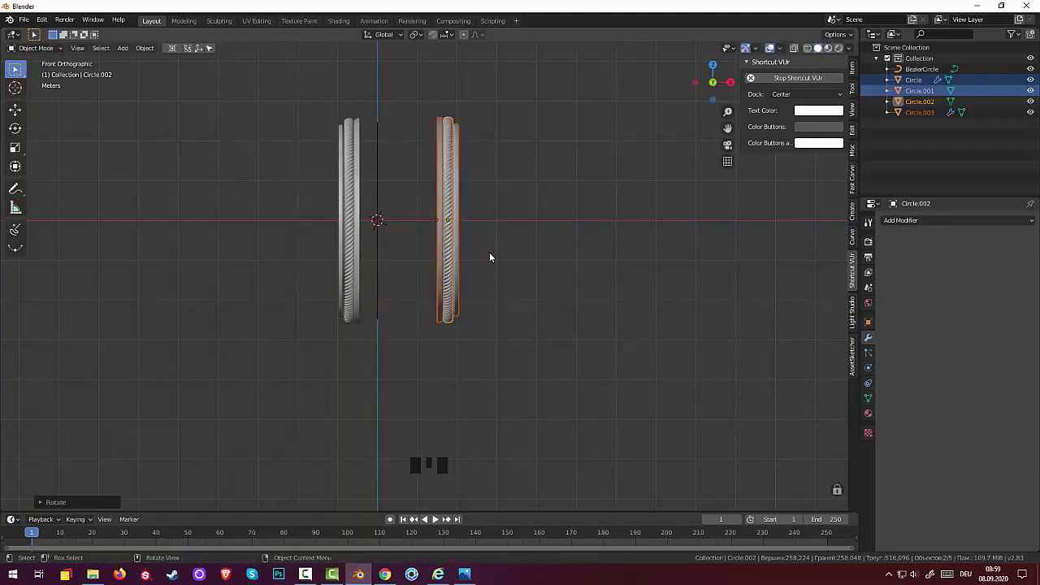
key("g")
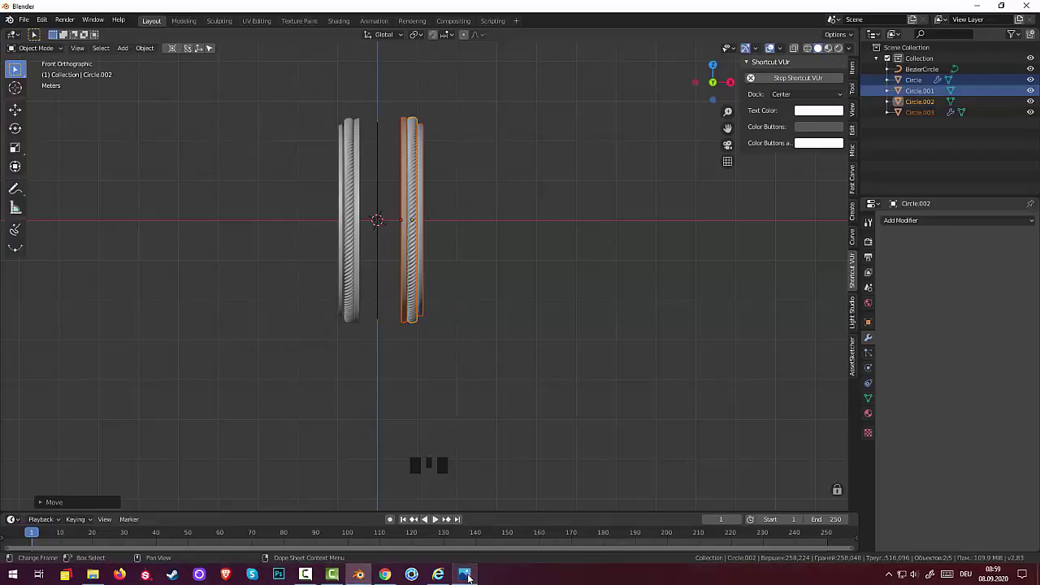
- Select all four ring pieces and begin moving the pair together
left_click(470, 442)
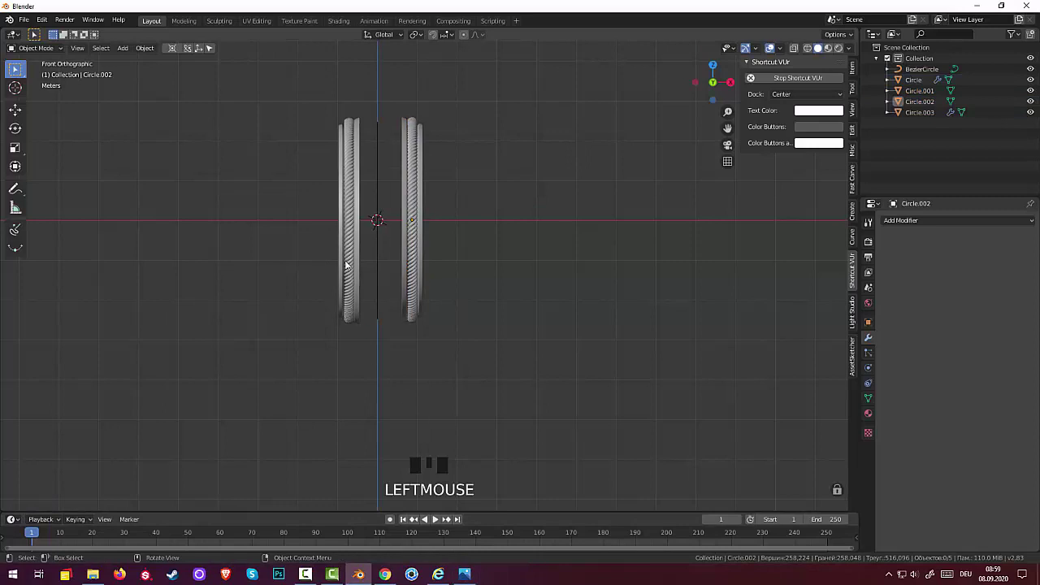
left_click(360, 262)
left_click(356, 262)
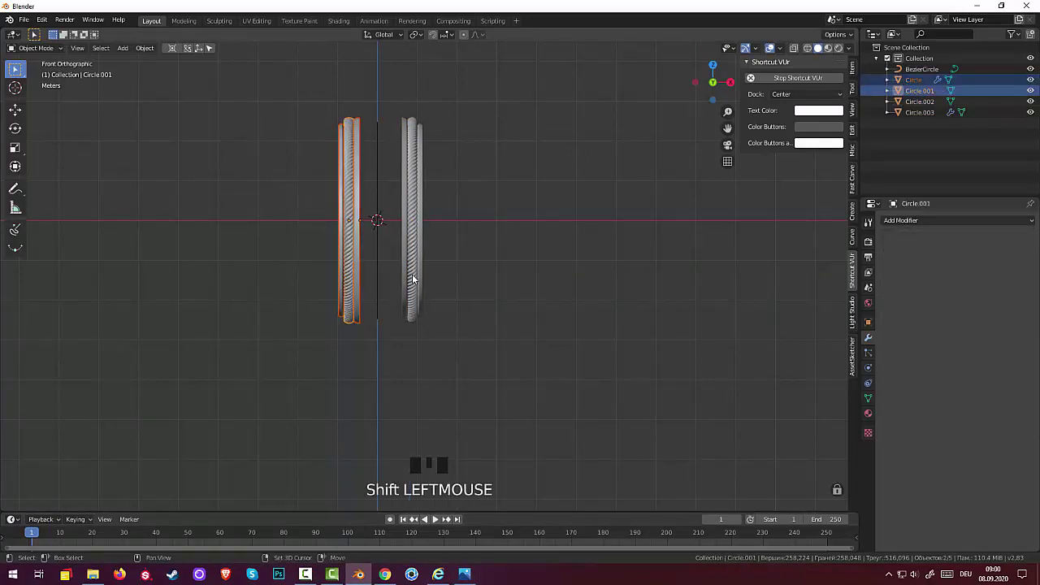
left_click(424, 281)
left_click(419, 279)
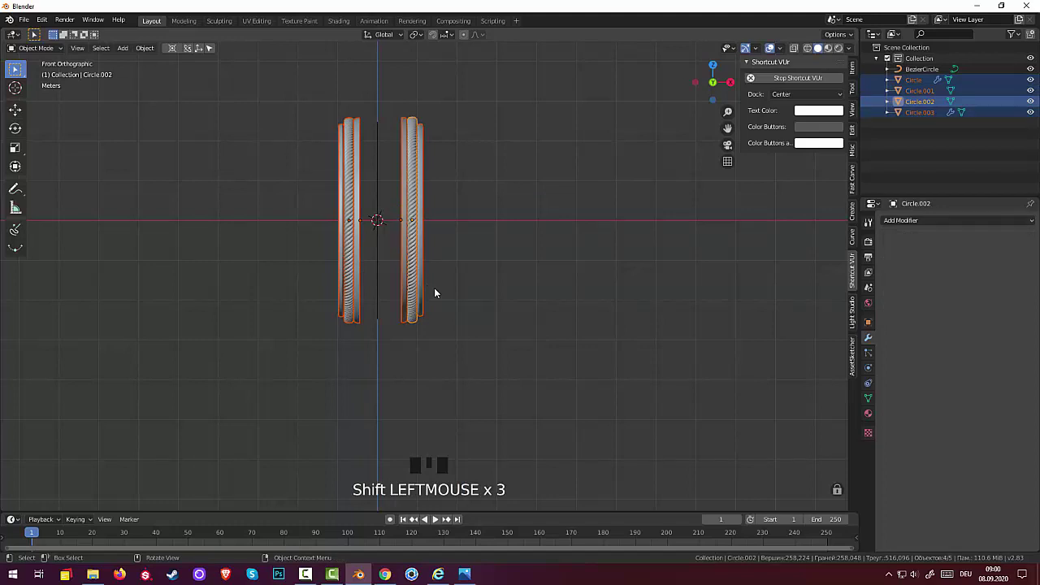
key("g")
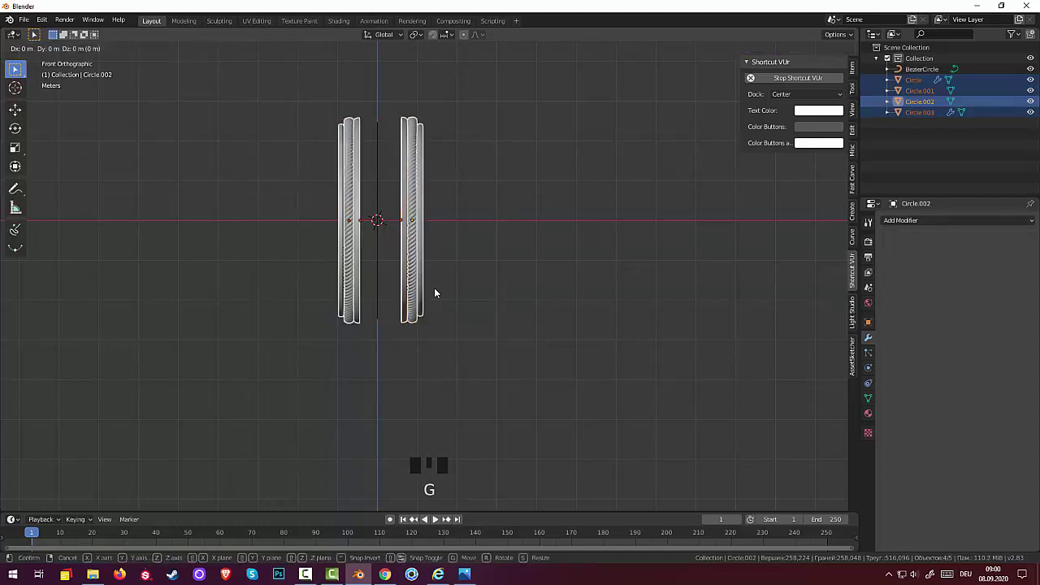
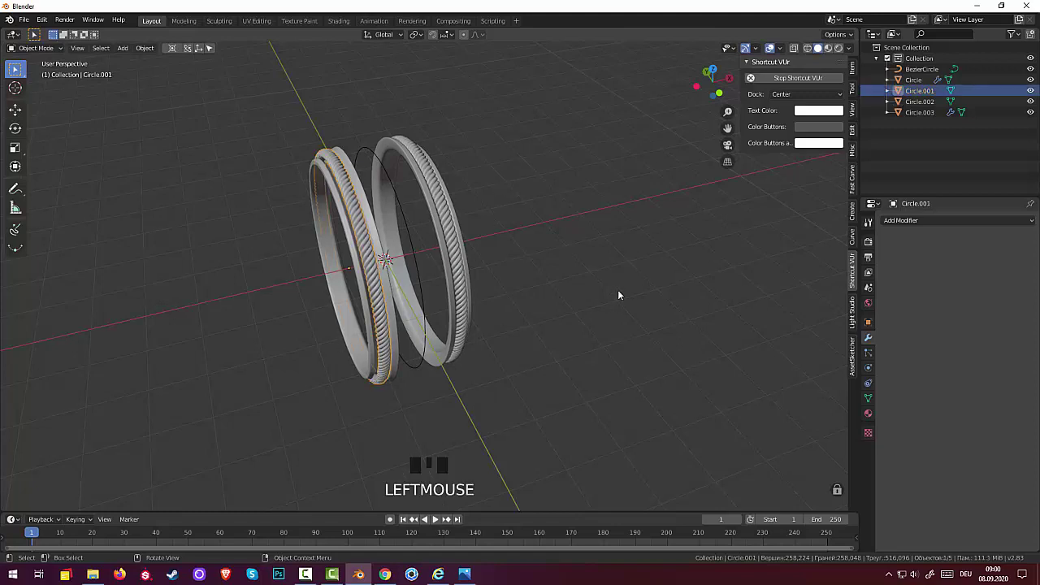
- Scale each ring's rope down slightly so it fits inside its band, then view the pair
key("s")
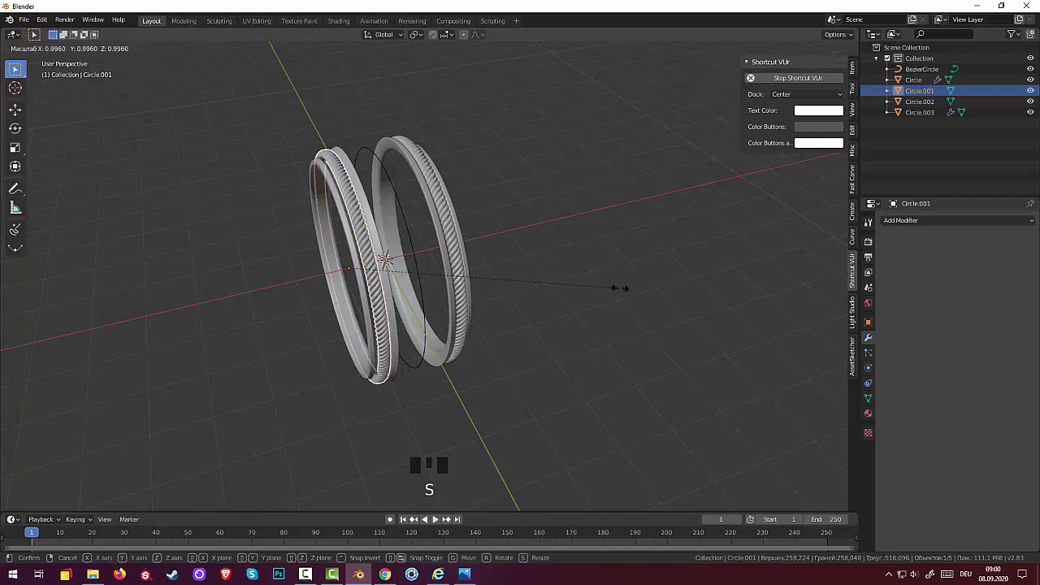
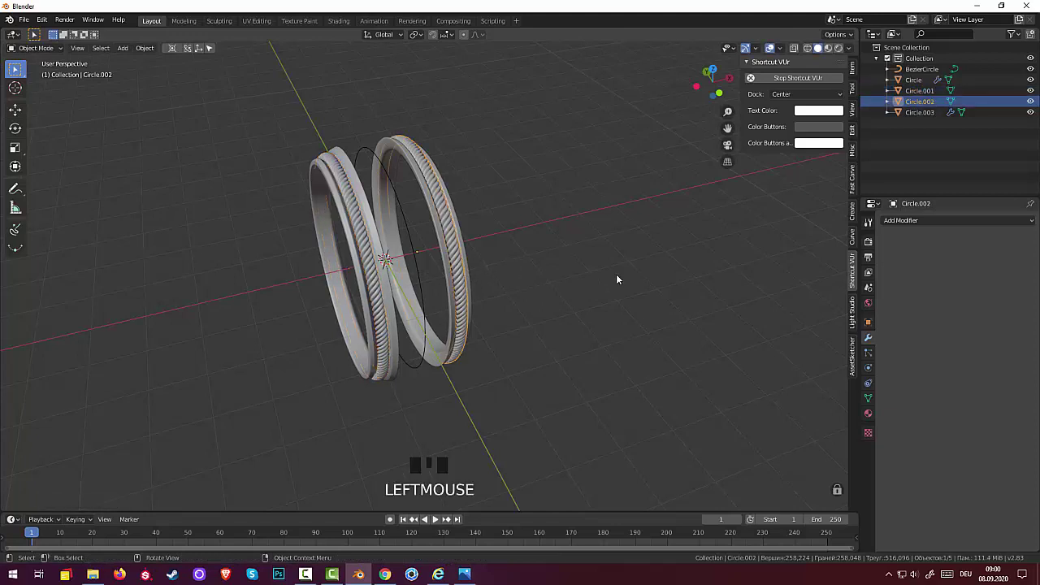
key("s")
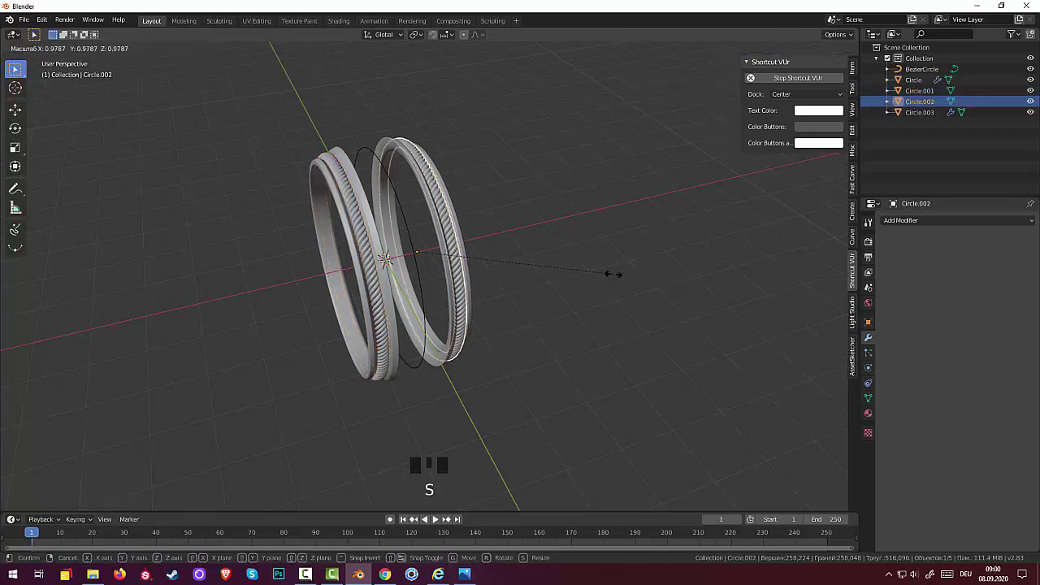
left_click(603, 309)
left_click_drag(603, 309, 279, 286)
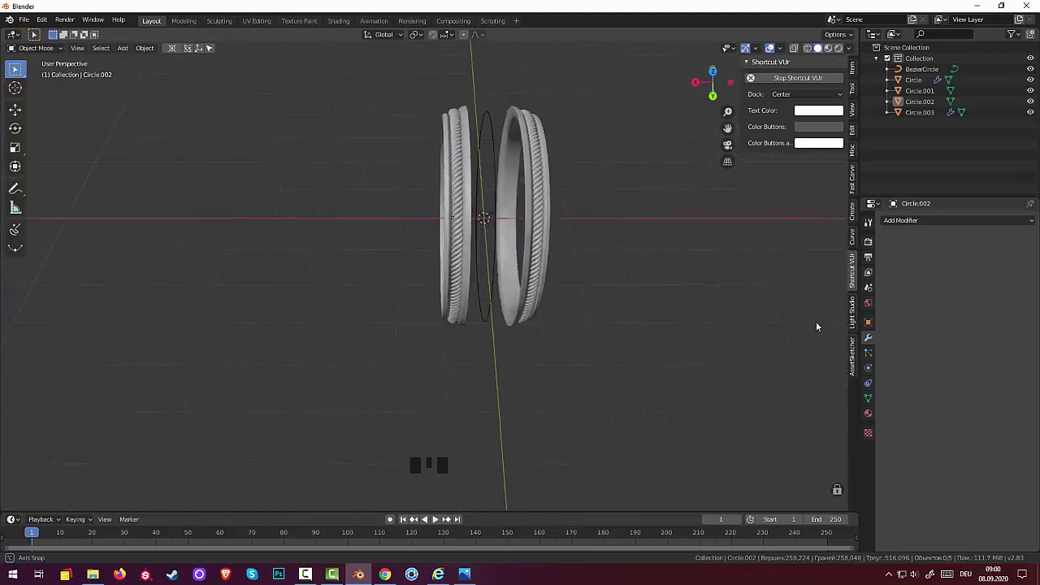
scroll("down", 3)
scroll("up", 3)
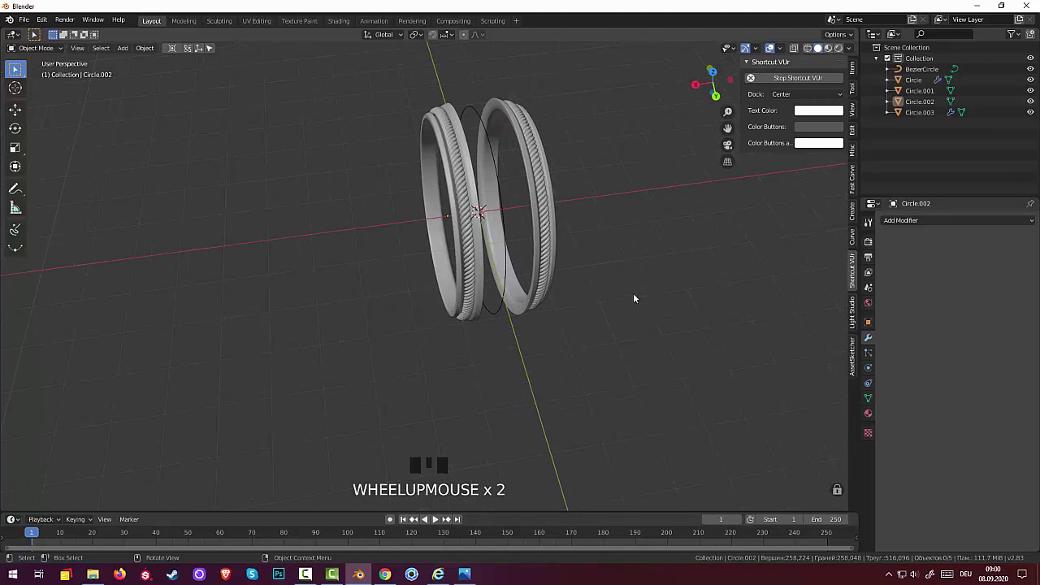